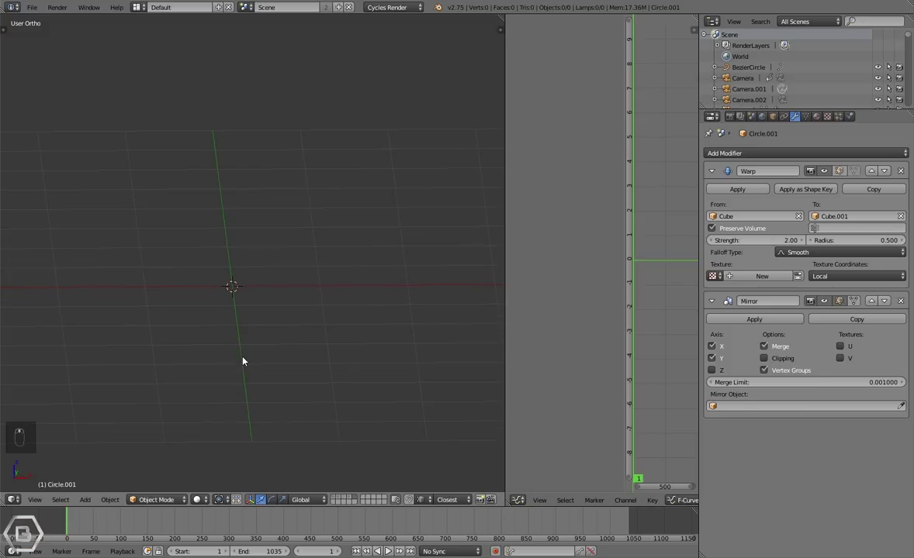
# - Add a new 32-vertex mesh circle (Circle.003) at the 3D cursor on an empty layer
pyautogui.press('shift+a')
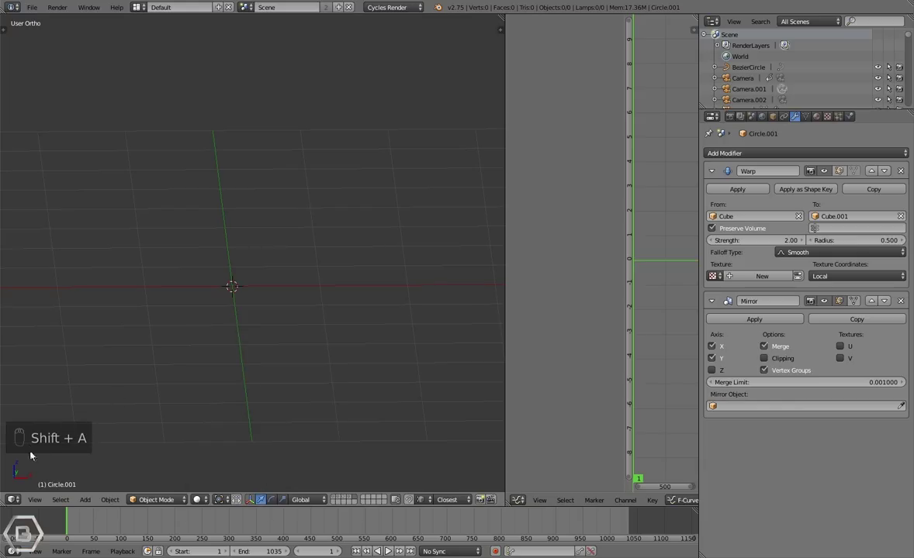
pyautogui.press('shift+a')
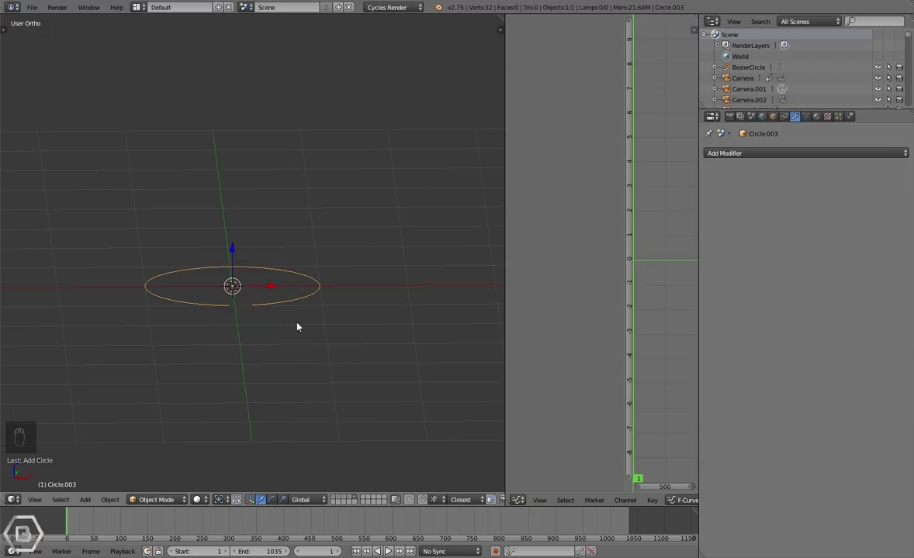
pyautogui.moveTo(298, 326); pyautogui.dragTo(294, 327)
# - Add a new camera, Camera.003, and look through it at the circle
pyautogui.press('KP_0')
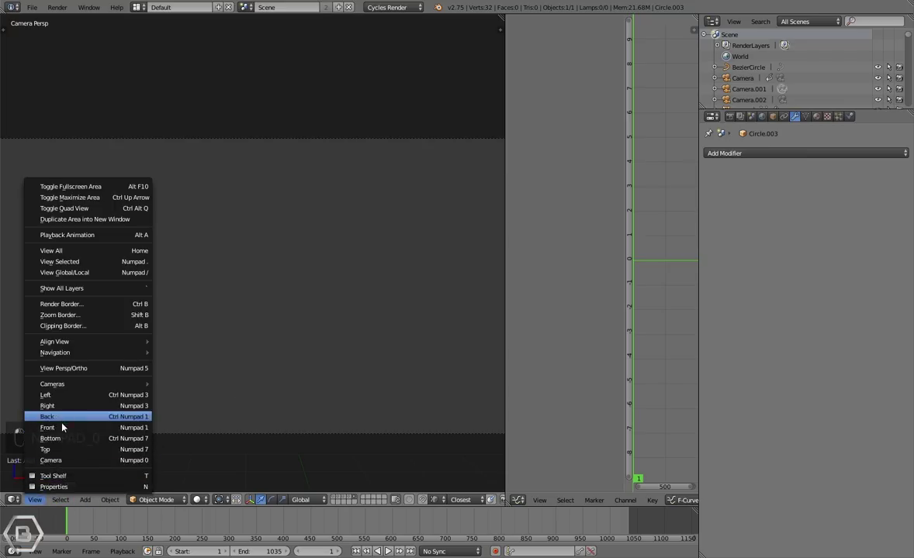
pyautogui.press('shift+a')
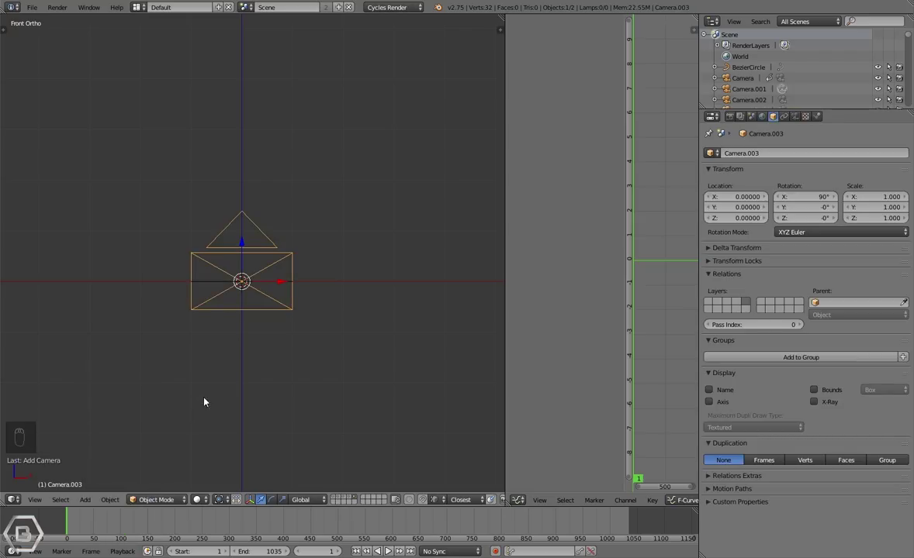
pyautogui.press('ctrl+KP_0')
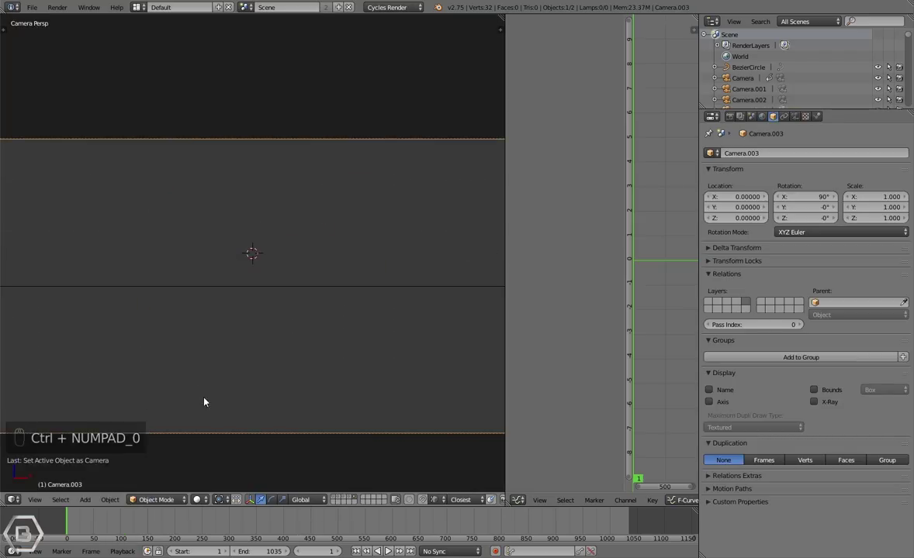
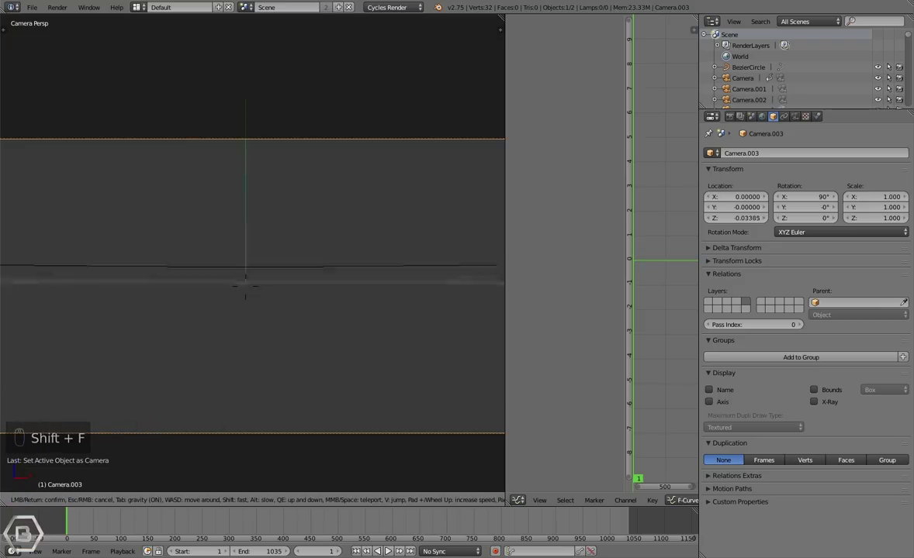
pyautogui.press('shift+f')
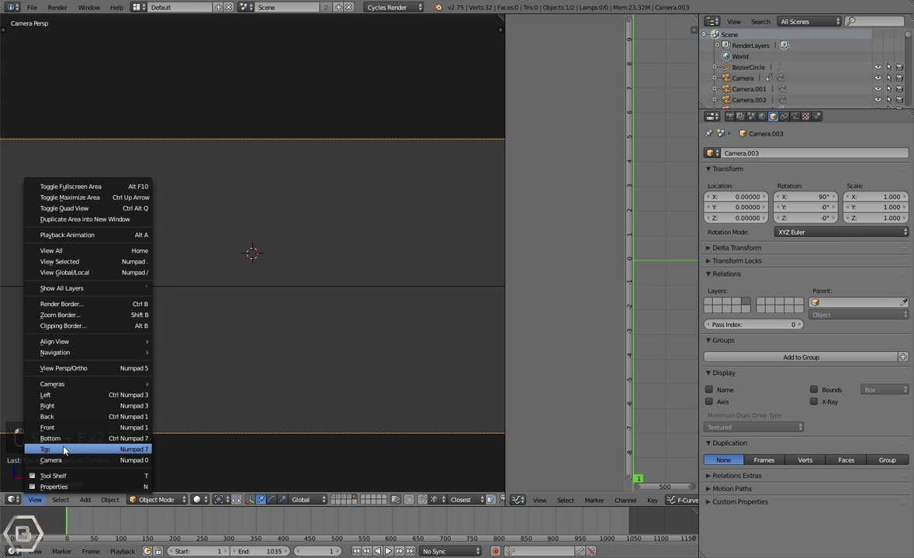
# - Rotate the camera 90° on X and pull it back along Y to about -17, viewing through it
pyautogui.moveTo(261, 325); pyautogui.dragTo(257, 217)
pyautogui.moveTo(256, 218); pyautogui.dragTo(267, 420)
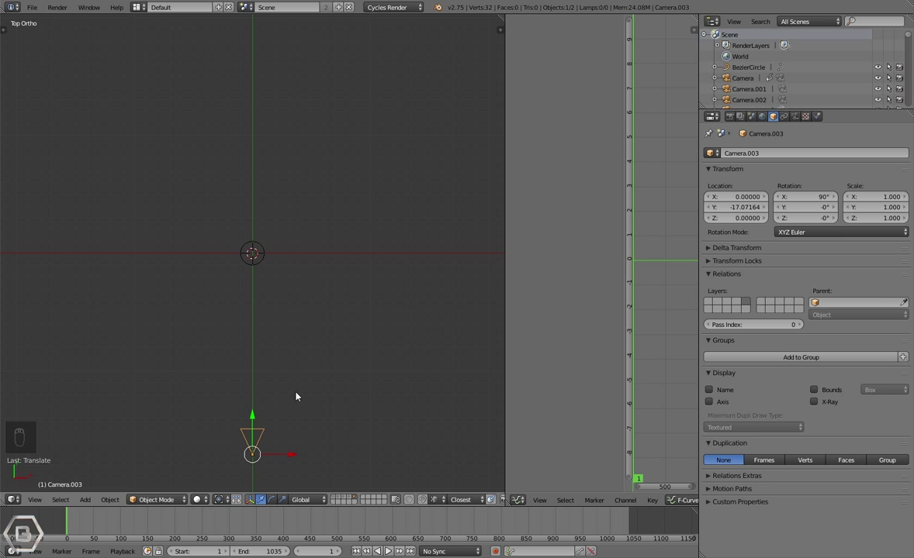
pyautogui.press('g')
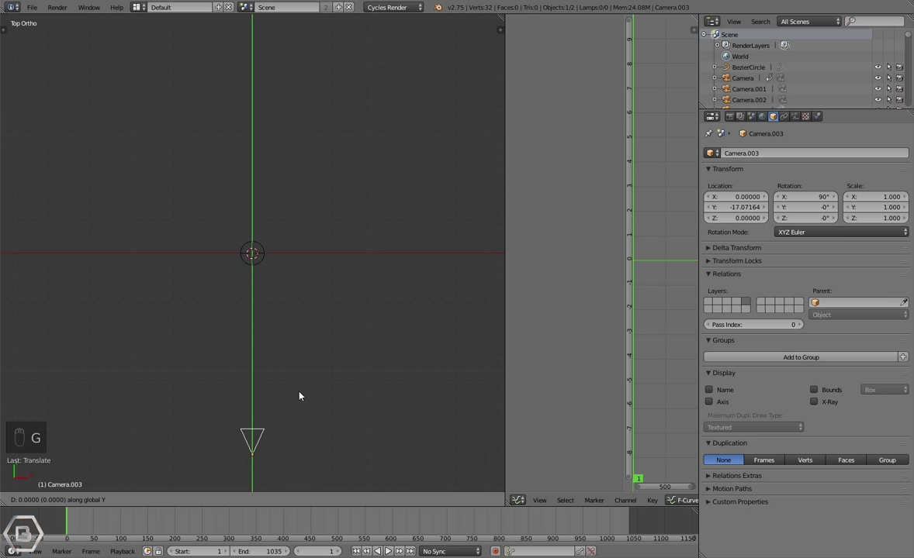
pyautogui.press('g')
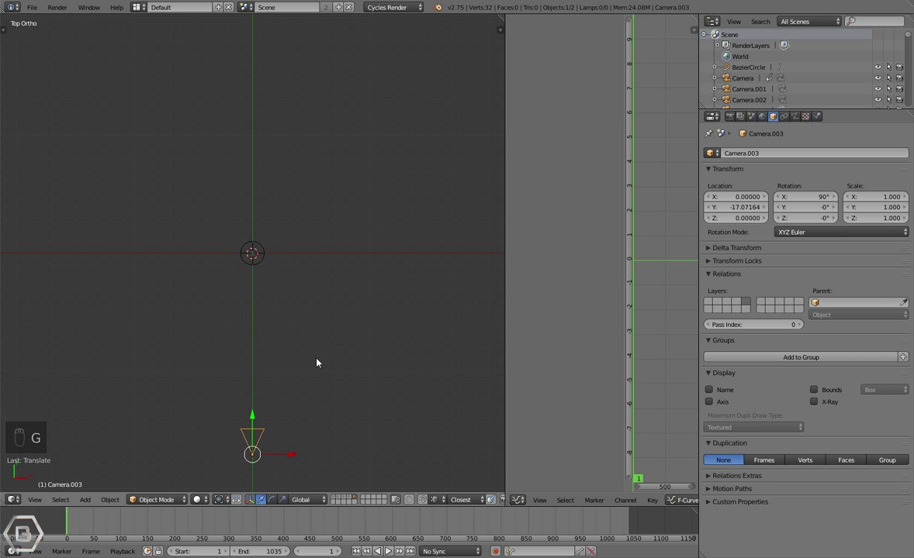
pyautogui.press('KP_0')
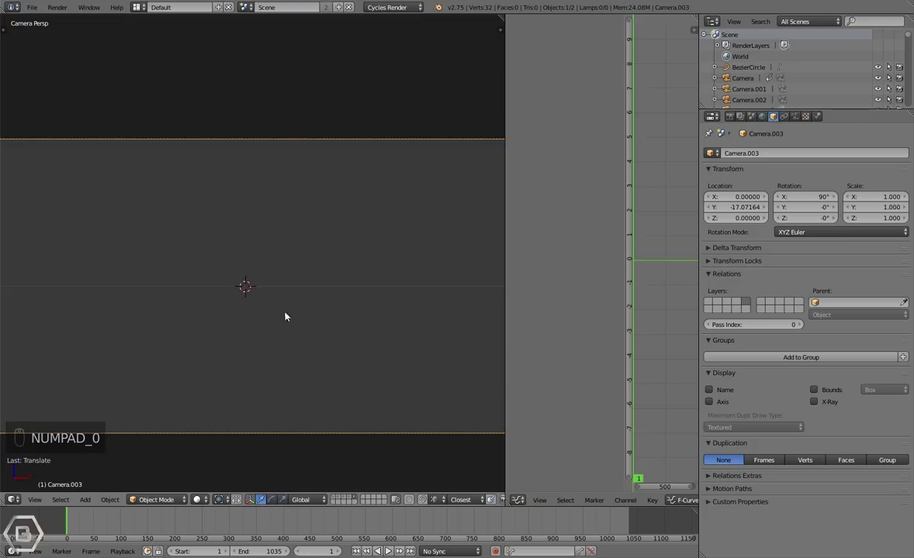
# - Rotate and scale Circle.003 so it faces the camera as a small ring
pyautogui.moveTo(282, 322); pyautogui.dragTo(248, 232)
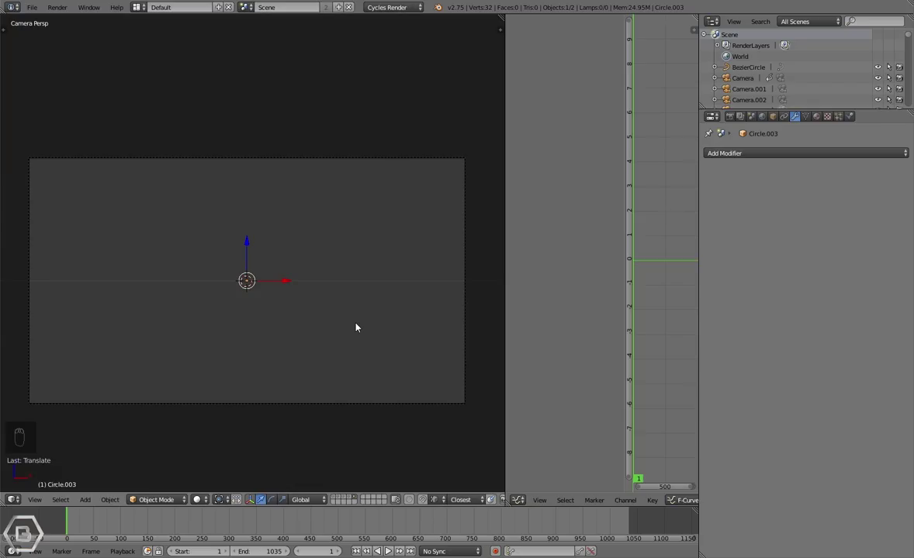
pyautogui.press('r')
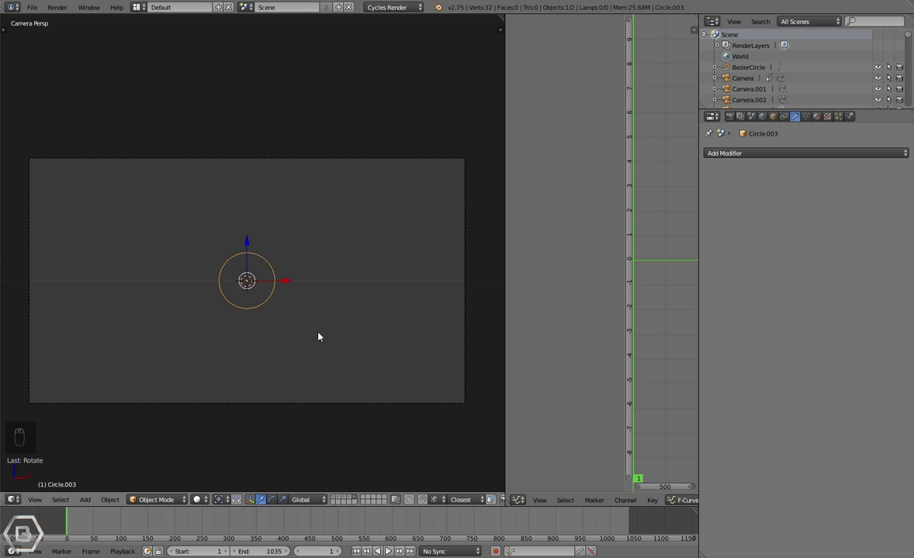
pyautogui.moveTo(319, 365); pyautogui.dragTo(357, 296)
pyautogui.press('s')
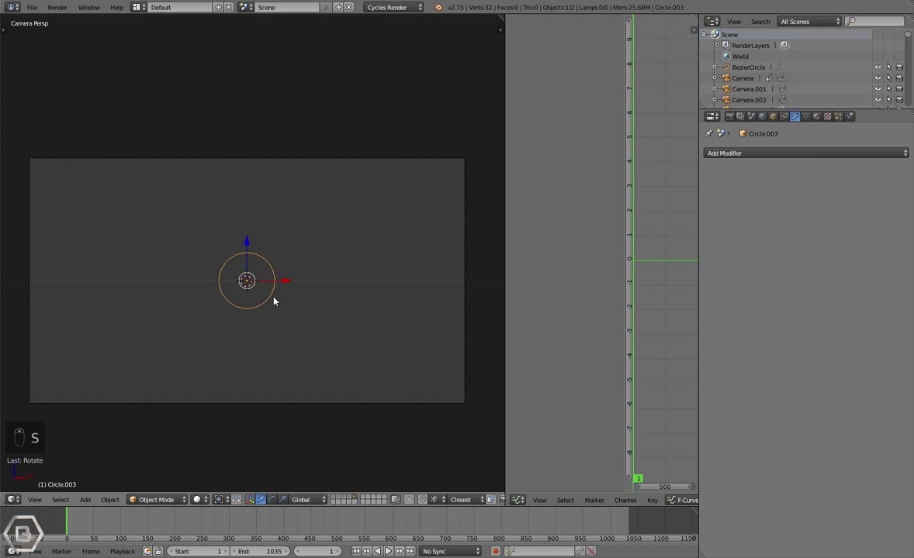
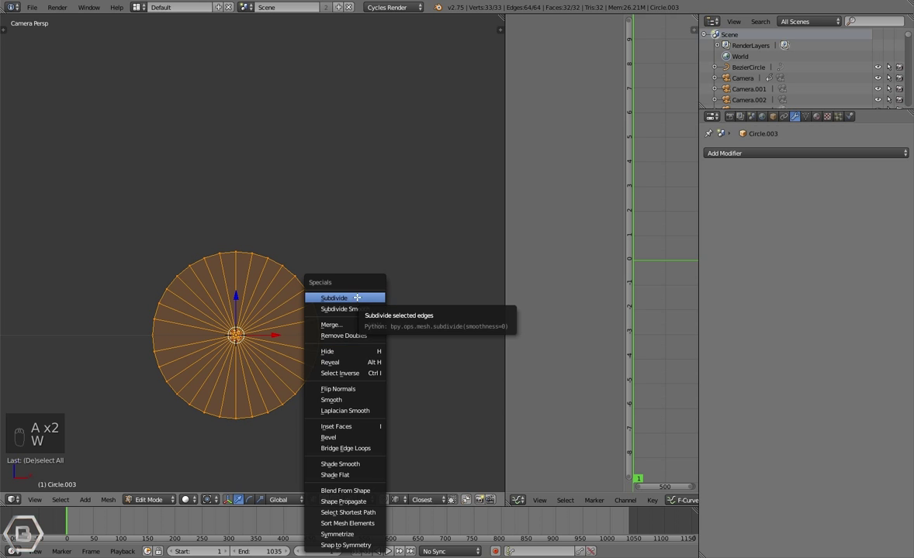
# - Subdivide the filled circle twice and add a Warp modifier with no From/To objects
pyautogui.press('w')
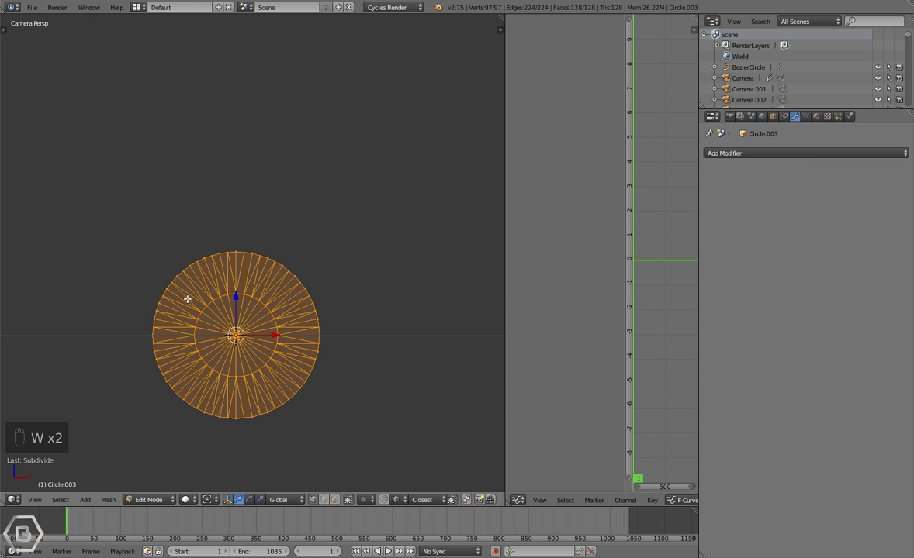
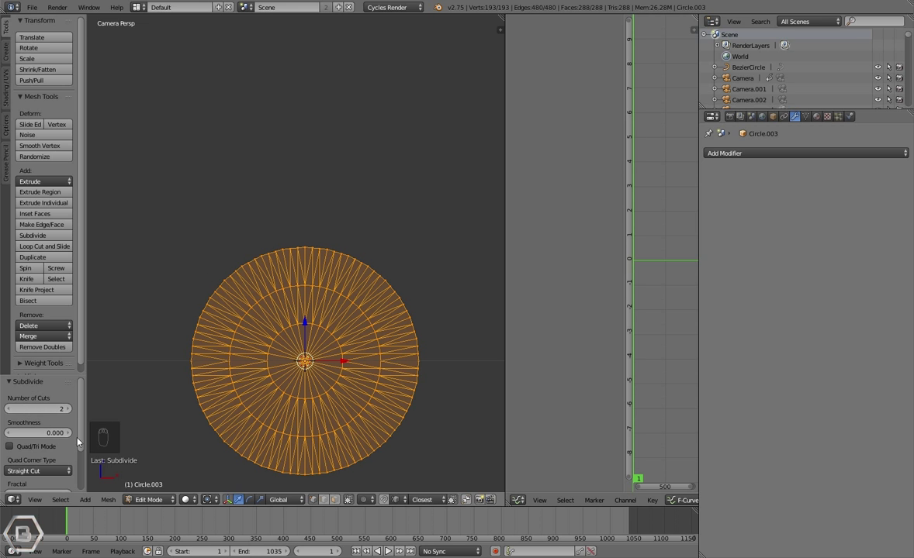
pyautogui.press('t')
# - Show the layer with the earlier warped Circle.002 and inspect its Warp modifiers
pyautogui.press('Tab')
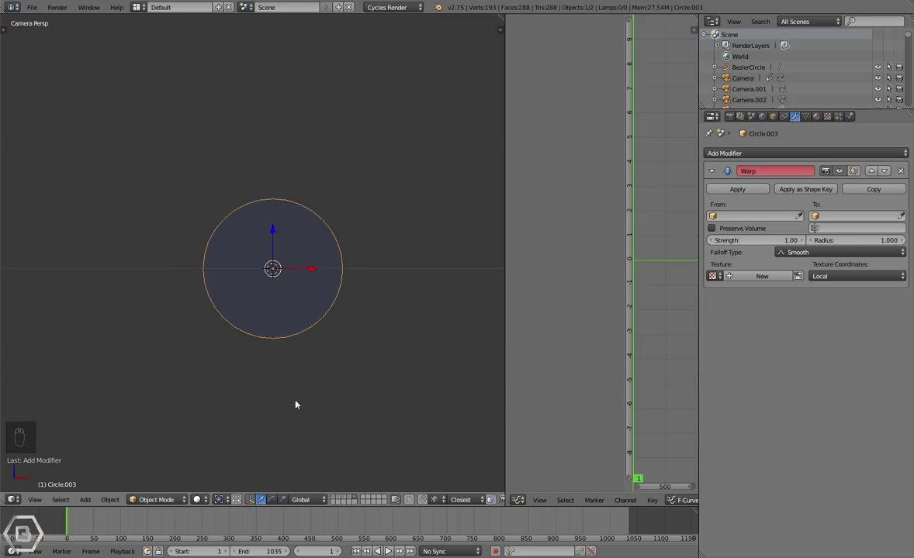
pyautogui.click(354, 498)
pyautogui.moveTo(300, 333); pyautogui.dragTo(313, 285)
pyautogui.moveTo(314, 286); pyautogui.dragTo(282, 301)
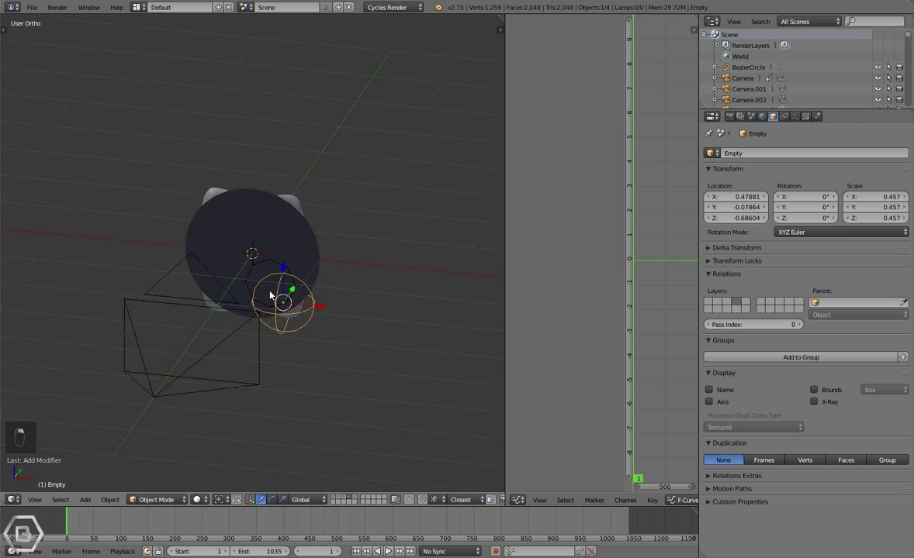
pyautogui.press('g')
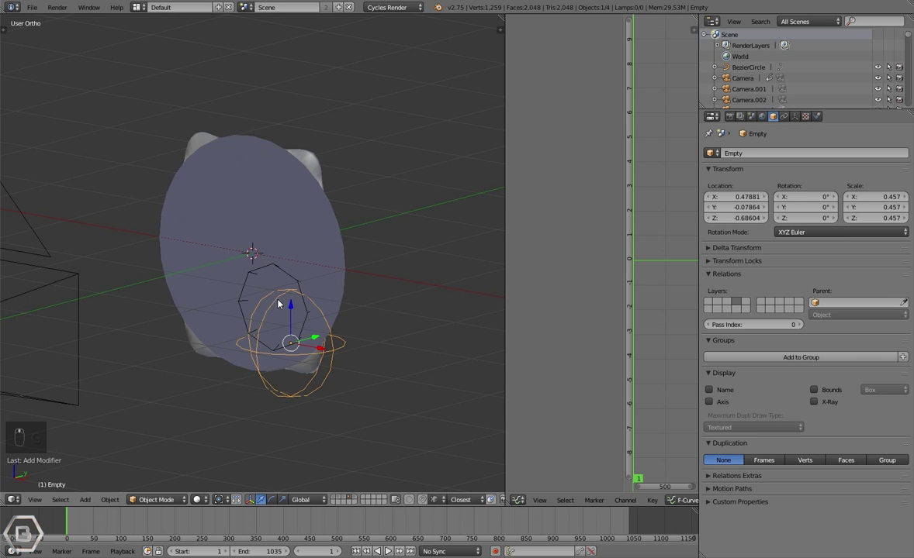
pyautogui.press('g')
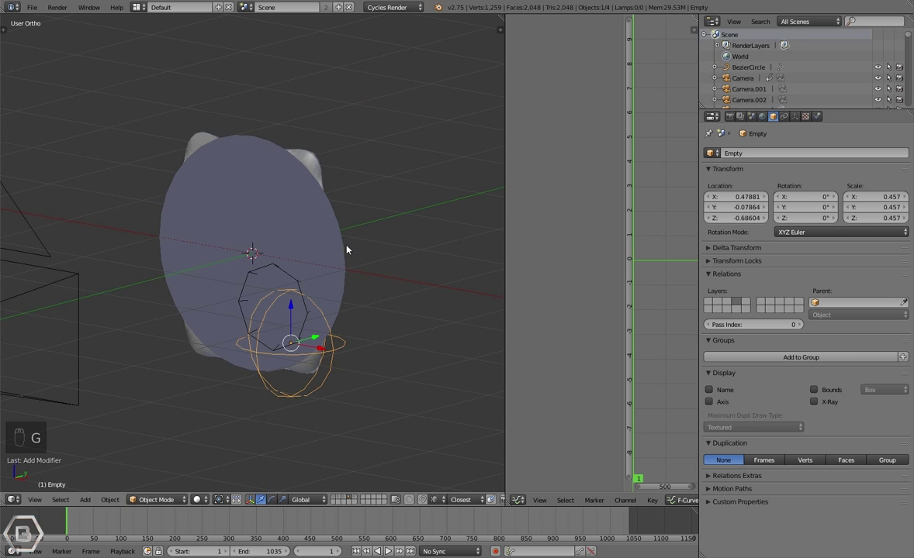
# - Move Empty and Empty.001 to stretch and bend the petals, then undo the moves
pyautogui.press('g')
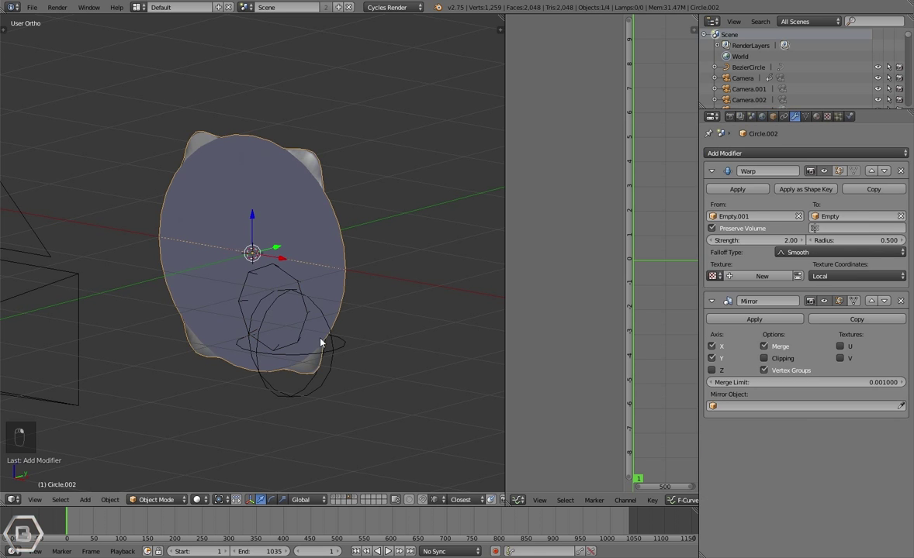
pyautogui.press('g')
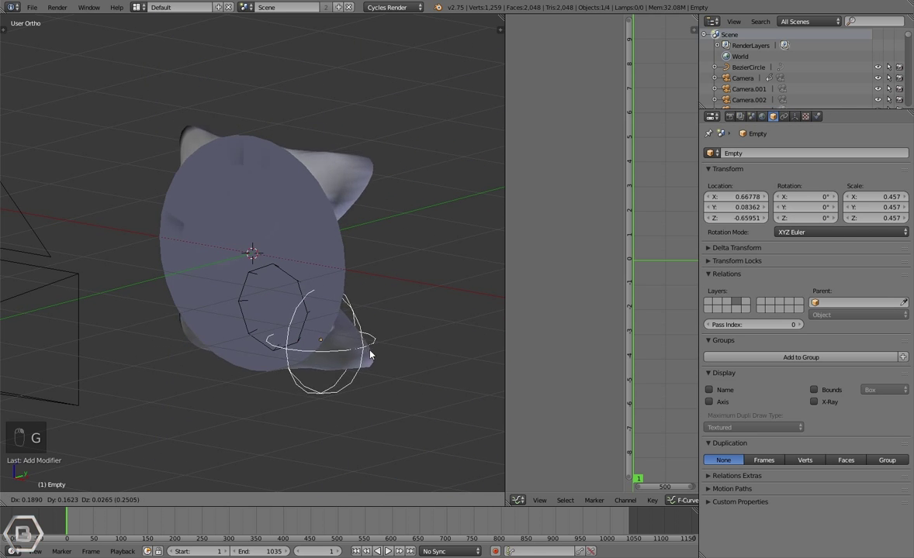
pyautogui.press('g')
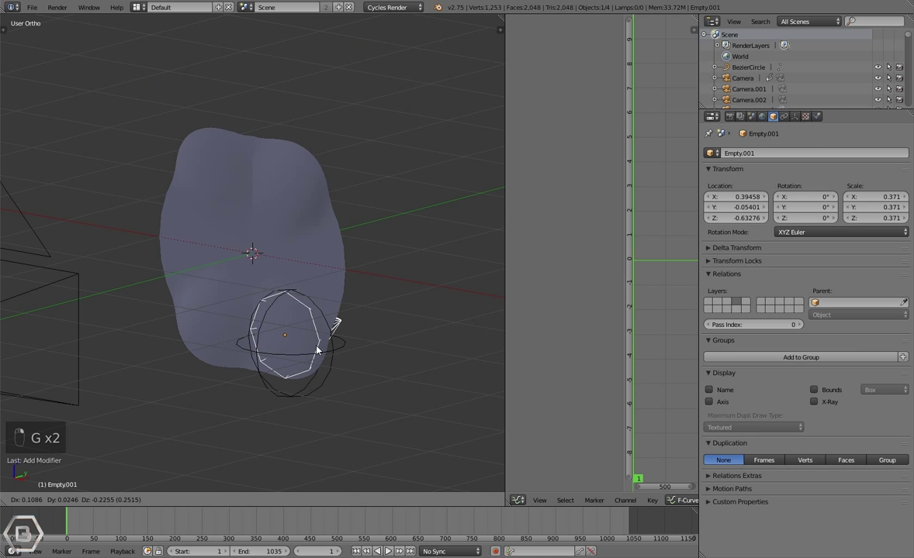
pyautogui.press('g')
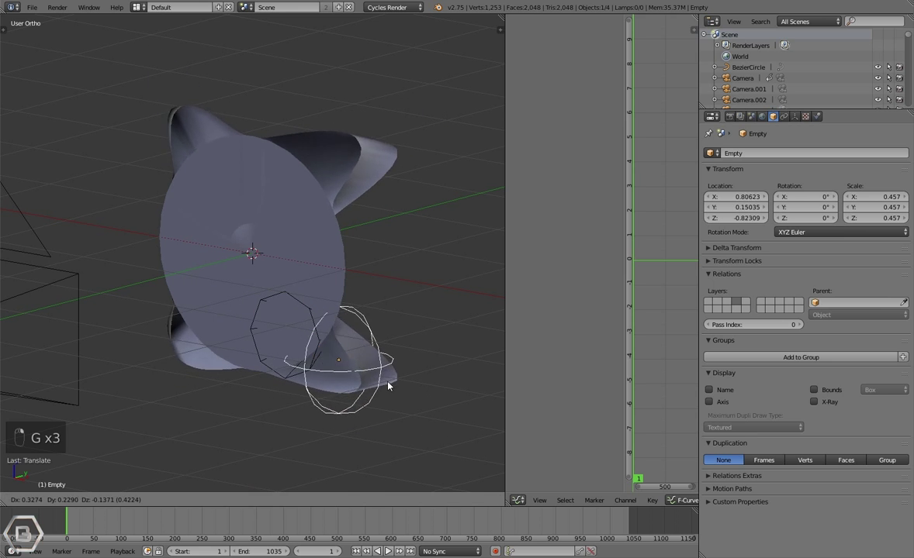
pyautogui.press('ctrl+z')
pyautogui.press('ctrl+z')
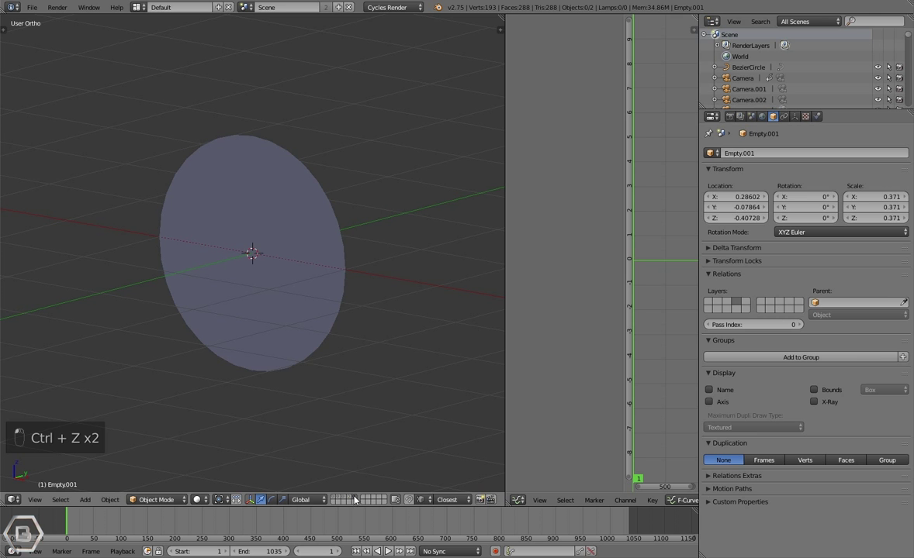
# - Add a cube-shaped empty, shrink it and place it below right of the circle's centre
pyautogui.moveTo(266, 351); pyautogui.dragTo(286, 355)
pyautogui.moveTo(306, 351); pyautogui.dragTo(355, 355)
pyautogui.press('a')
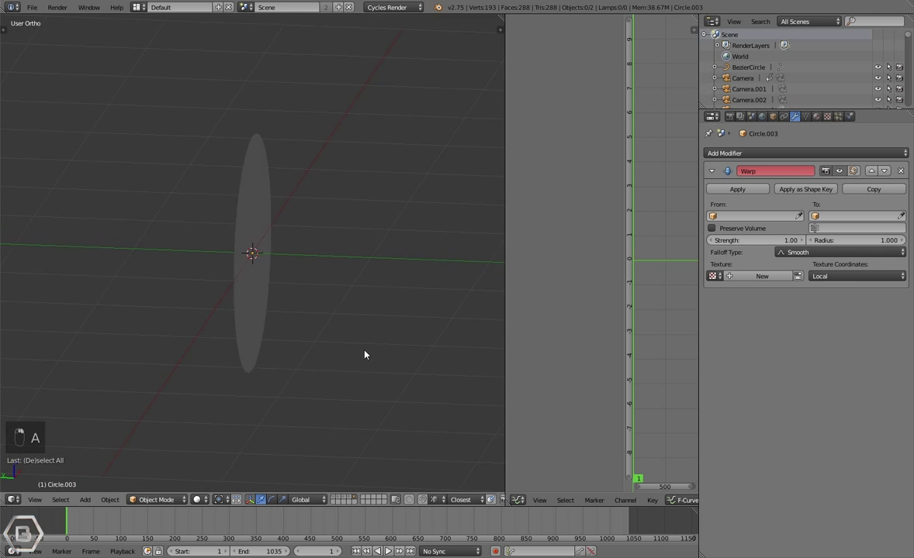
pyautogui.press('shift+a')
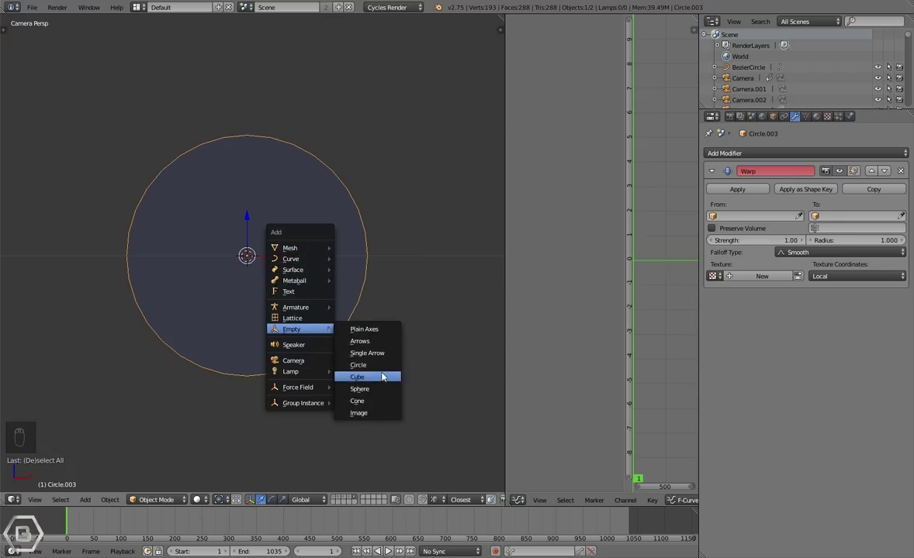
pyautogui.press('s')
pyautogui.press('g')
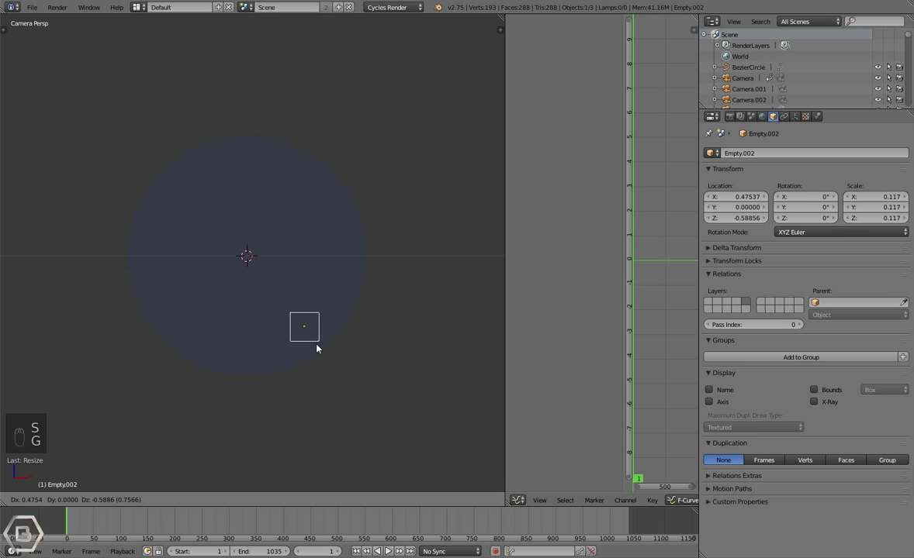
pyautogui.press('g')
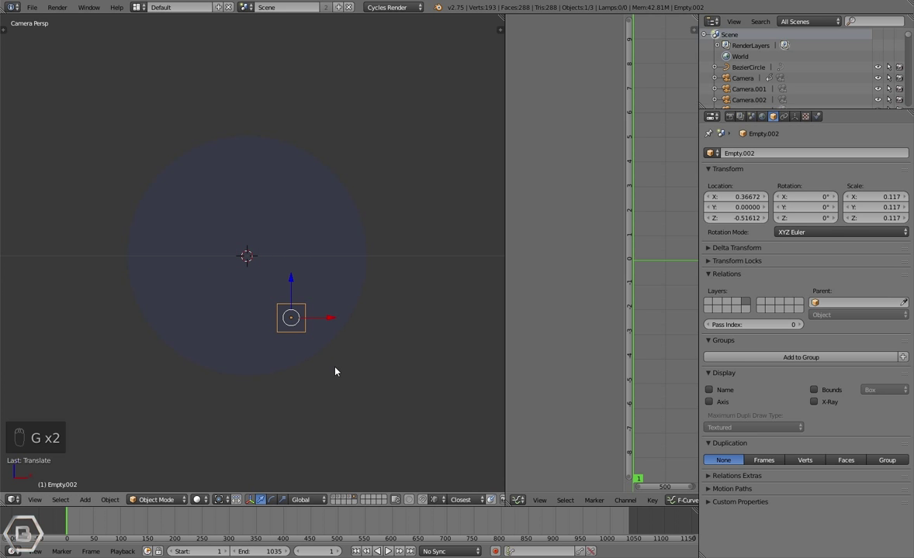
# - Add a sphere-shaped empty, shrink it and move it beside the cube empty
pyautogui.press('shift+a')
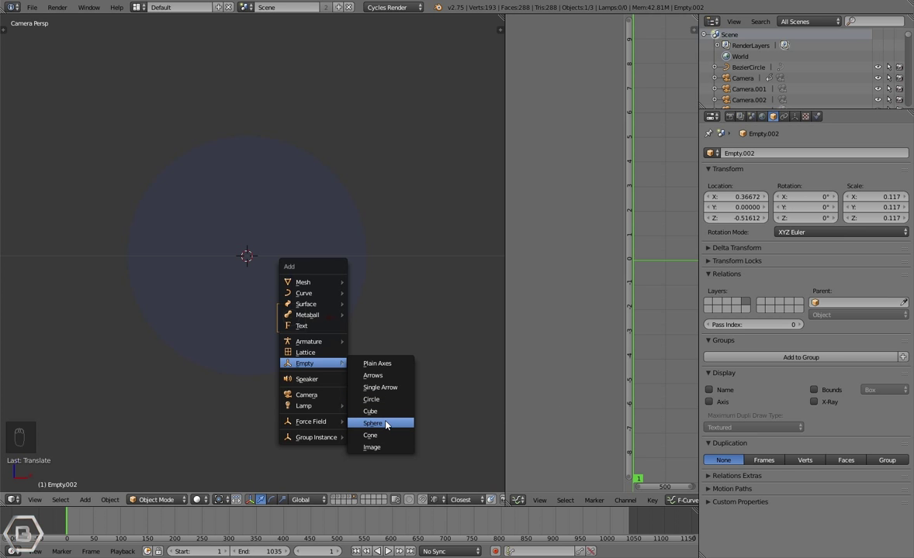
pyautogui.press('g')
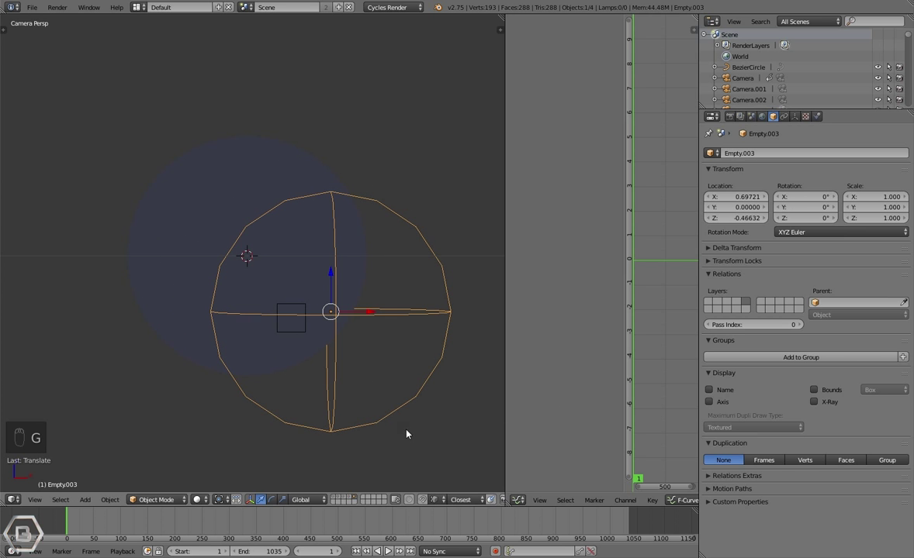
pyautogui.press('s')
pyautogui.press('g')
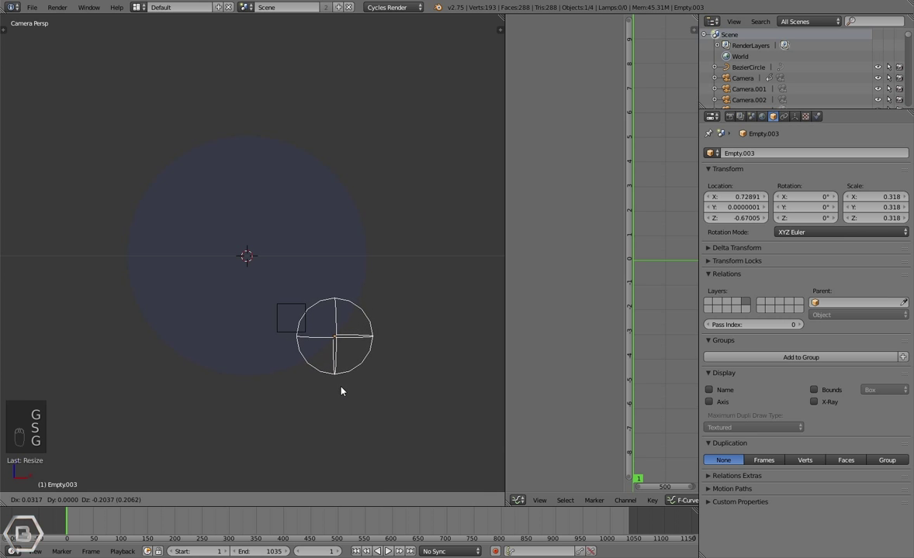
pyautogui.press('a')
pyautogui.moveTo(370, 363); pyautogui.dragTo(353, 485)
# - Nudge the cube empty into place and start editing its name in Object properties
pyautogui.press('g')
pyautogui.click(294, 315)
pyautogui.press('g')
pyautogui.press('a')
pyautogui.moveTo(317, 262); pyautogui.dragTo(724, 211)
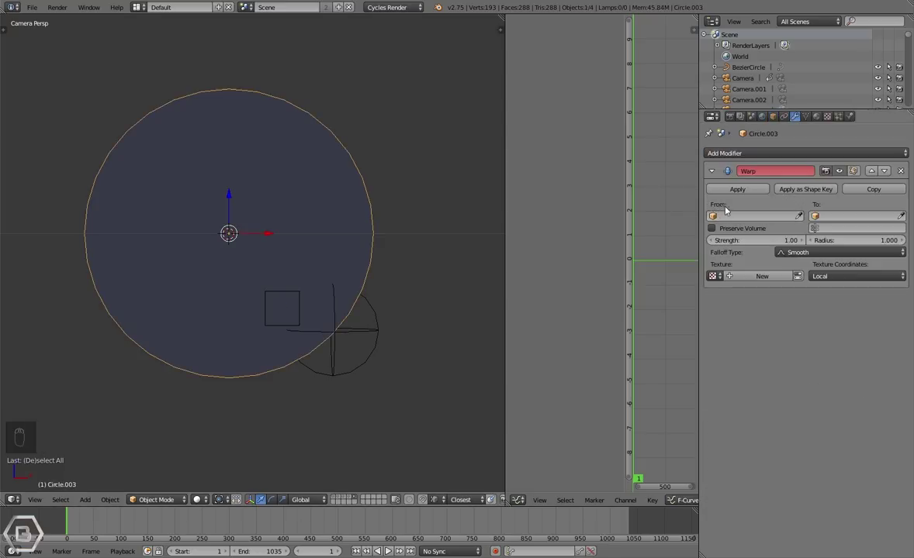
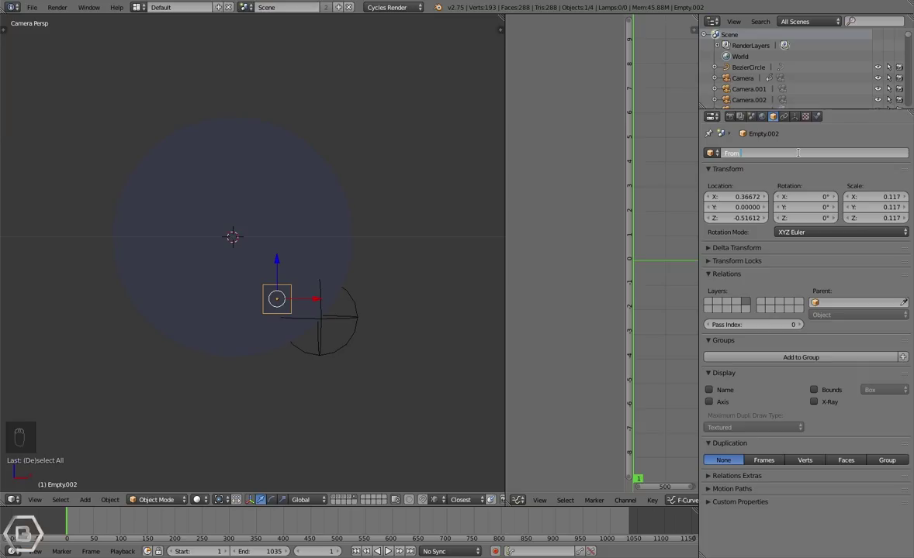
# - Erase the end of the cube empty's name to retype it as 'From Object'
pyautogui.press('BackSpace')
pyautogui.press('BackSpace')
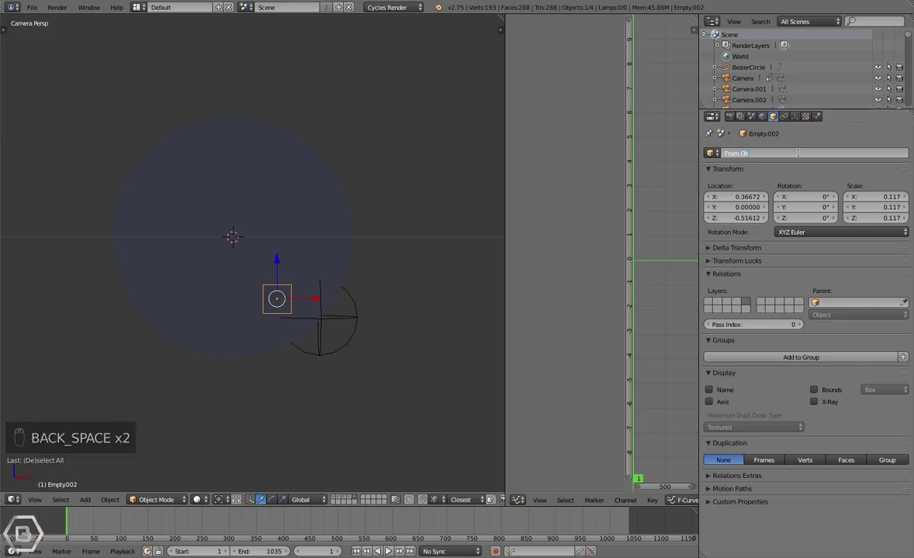
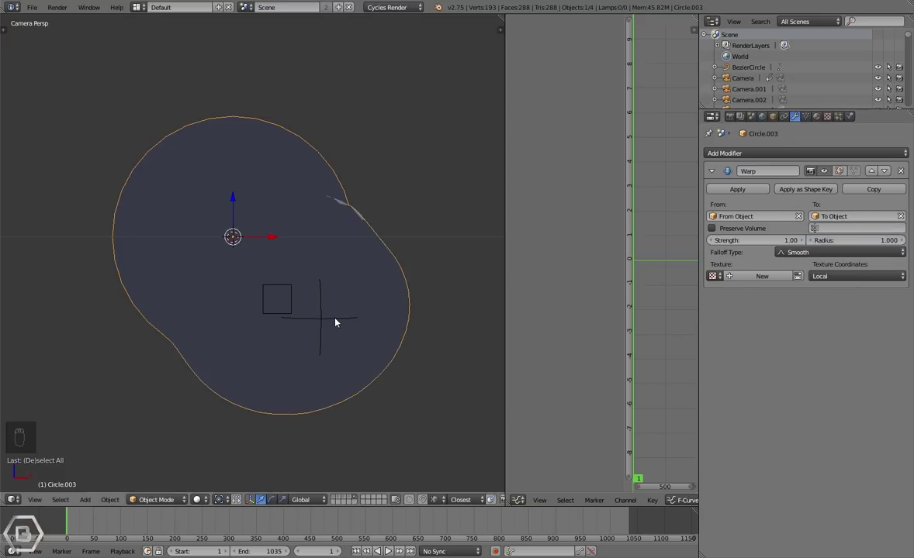
pyautogui.moveTo(337, 321); pyautogui.dragTo(386, 367)
pyautogui.press('g')
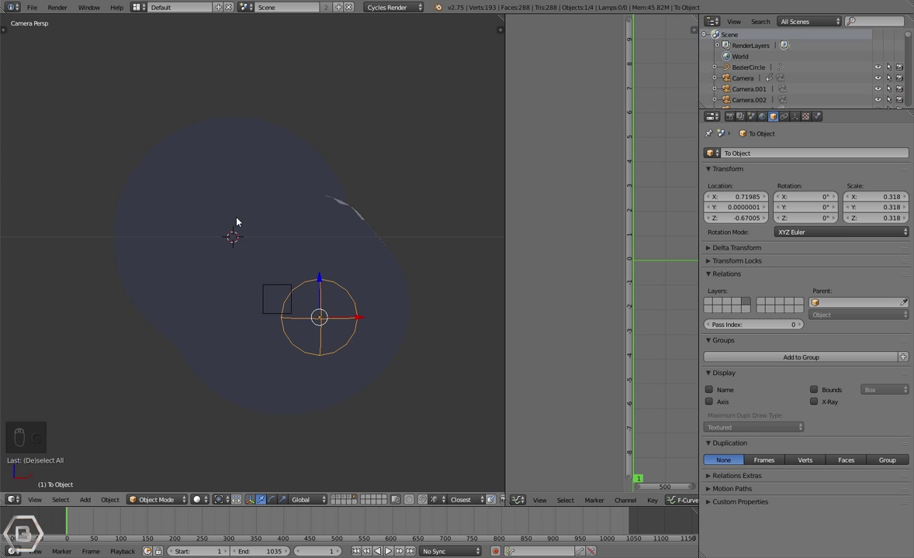
pyautogui.moveTo(242, 220); pyautogui.dragTo(348, 285)
pyautogui.press('a')
pyautogui.moveTo(251, 217); pyautogui.dragTo(837, 231)
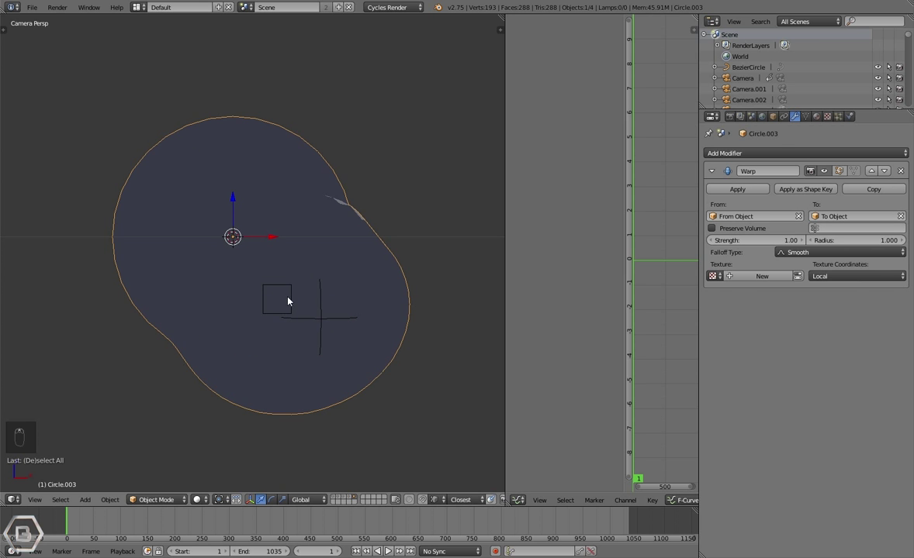
pyautogui.moveTo(290, 292); pyautogui.dragTo(324, 310)
pyautogui.press('g')
pyautogui.press('a')
pyautogui.press('g')
pyautogui.press('a')
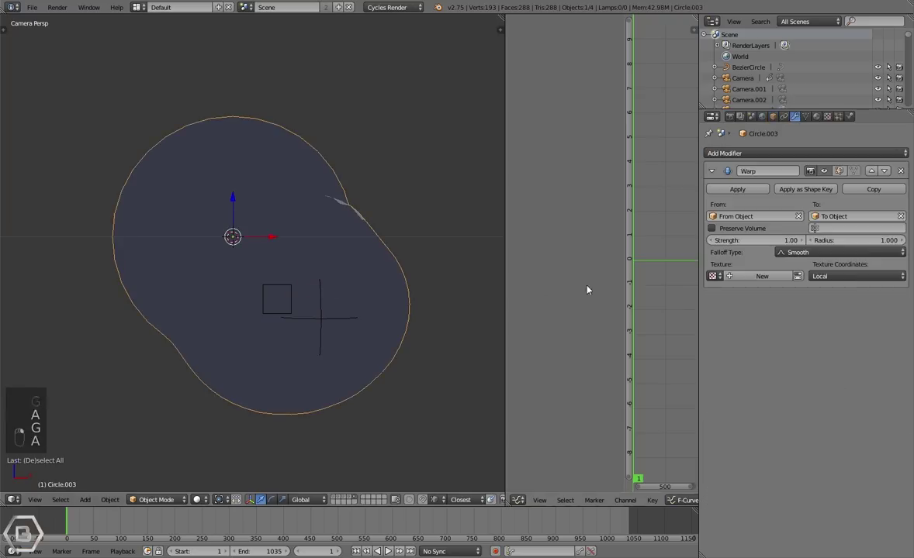
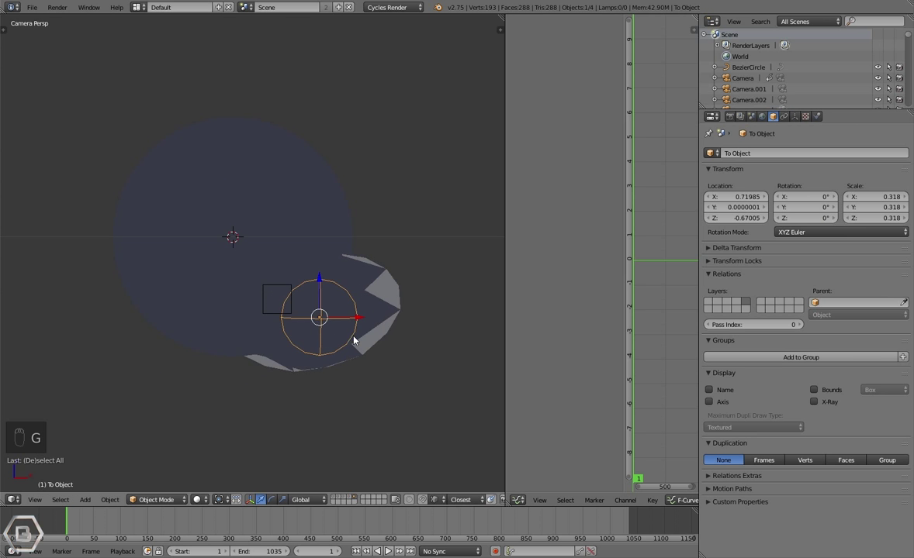
pyautogui.press('KP_Decimal')
pyautogui.press('KP_5')
pyautogui.press('g')
# - Inspect the tighter bulge in perspective and nudge the From Object empty slightly
pyautogui.press('g')
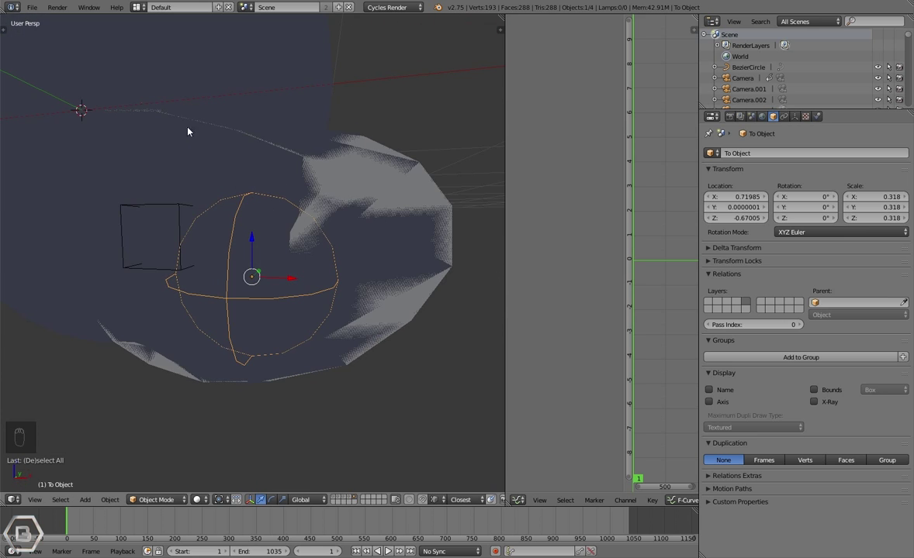
pyautogui.moveTo(301, 246); pyautogui.dragTo(286, 228)
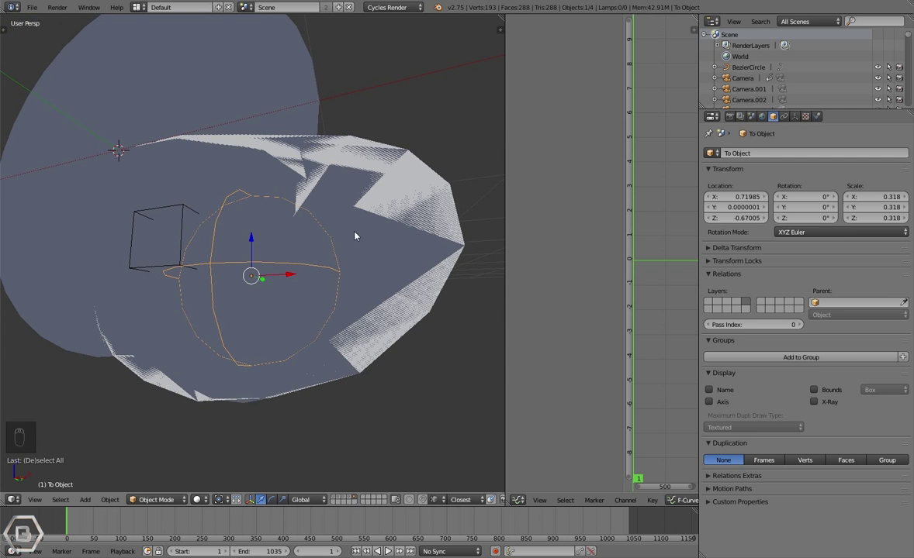
pyautogui.middleClick(352, 255)
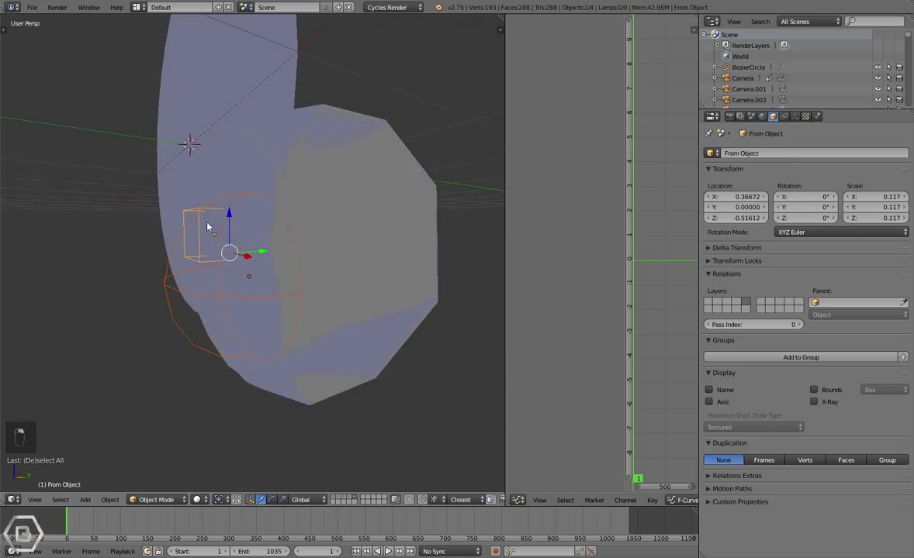
pyautogui.press('g')
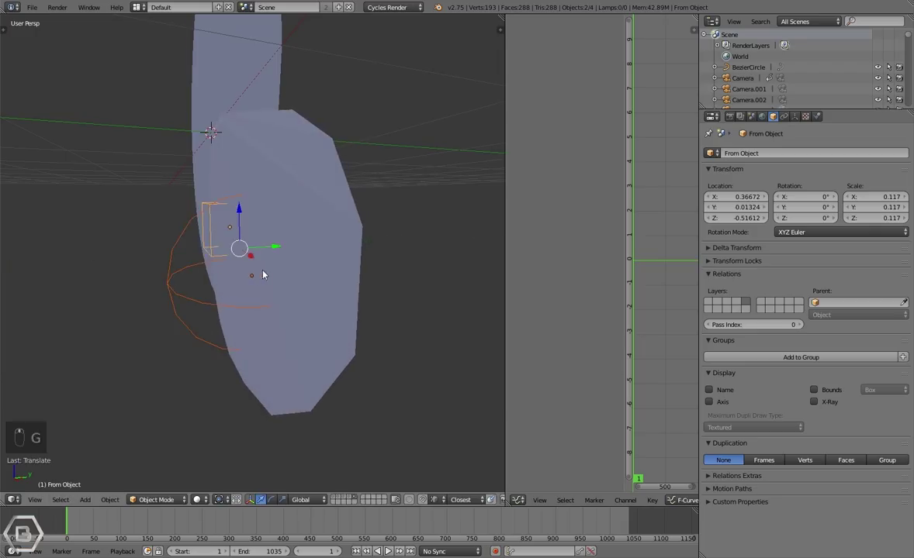
pyautogui.press('a')
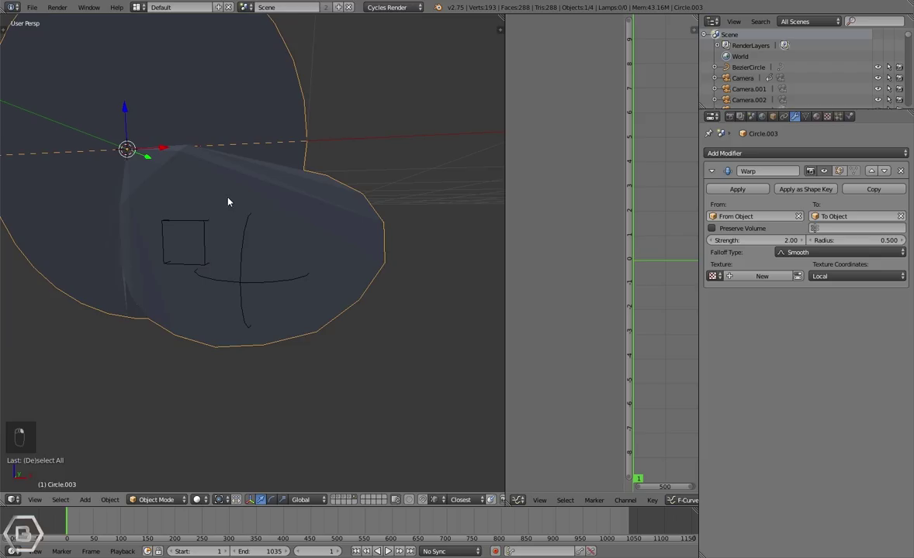
# - Give the warped circle smooth shading from the tool shelf
pyautogui.press('t')
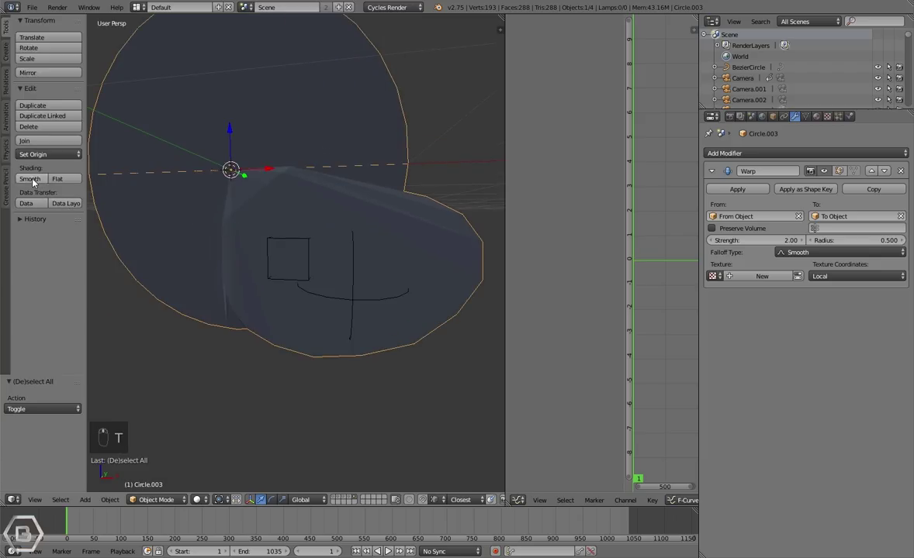
pyautogui.click(37, 180)
pyautogui.press('t')
pyautogui.press('a')
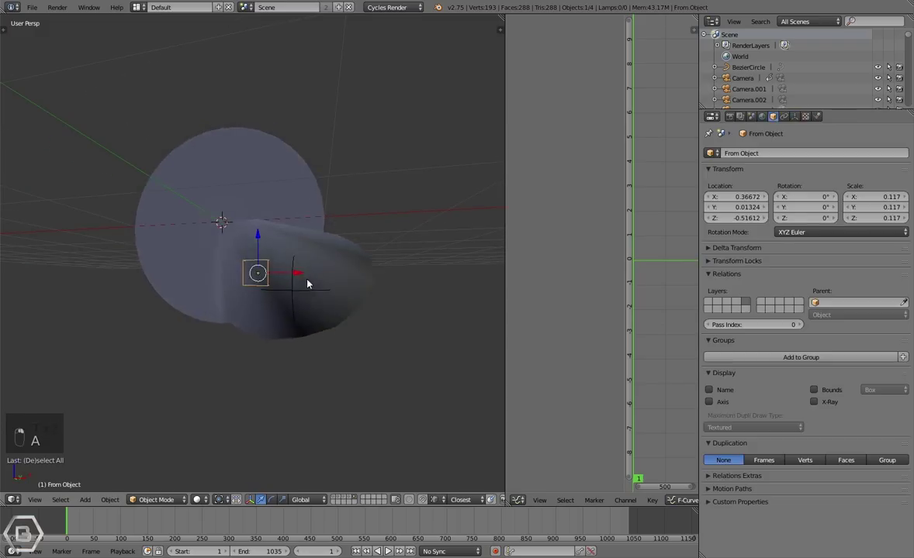
# - Move and resize the To Object sphere, resetting its location and rotation
pyautogui.press('g')
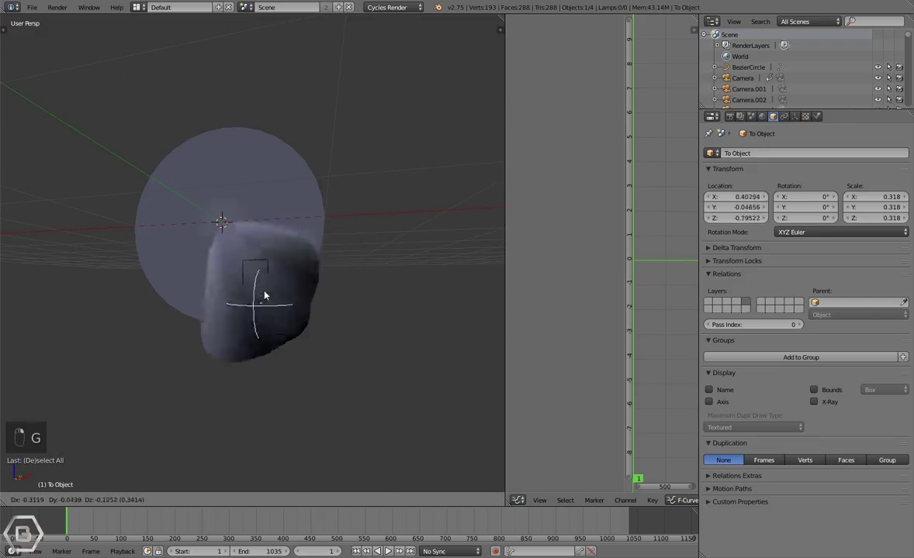
pyautogui.press('s')
pyautogui.press('s')
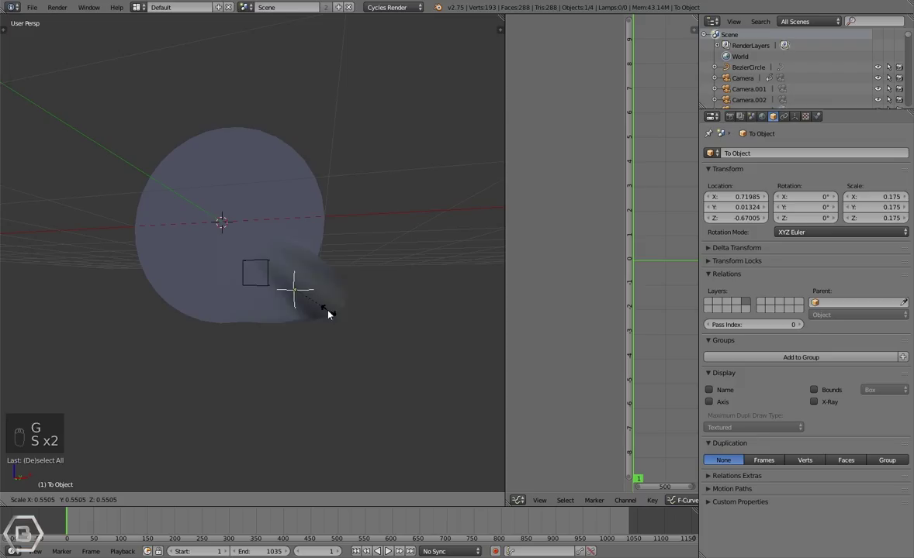
pyautogui.press('alt+g')
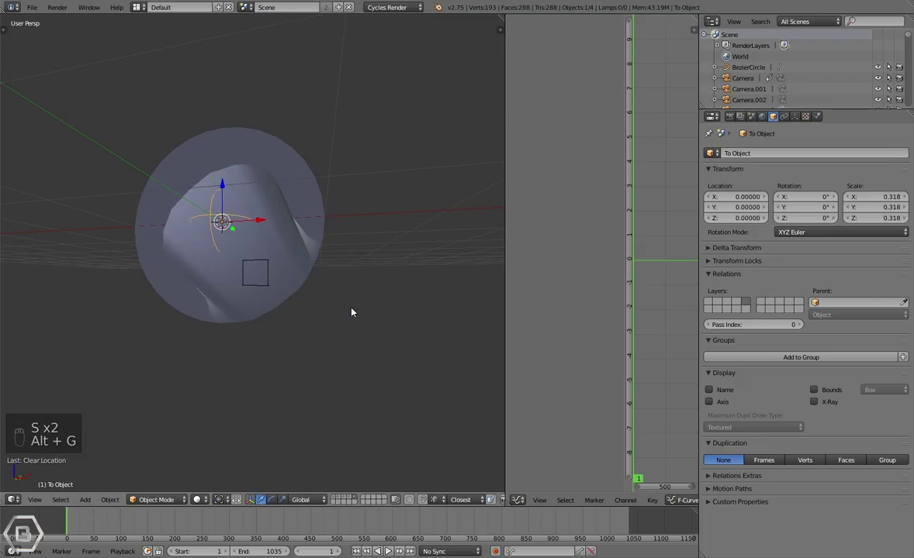
pyautogui.press('ctrl+z')
pyautogui.press('alt+r')
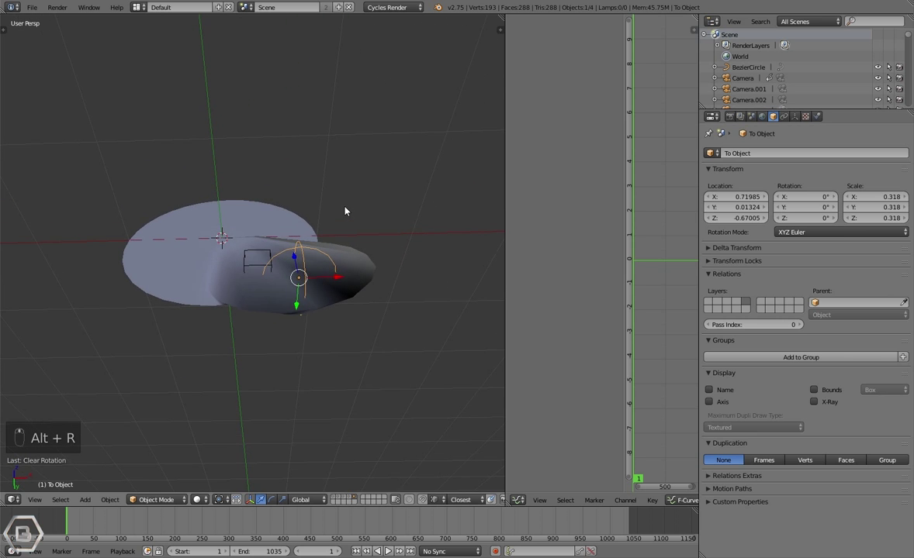
pyautogui.press('alt+s')
# - Reposition the From empty lower so the warp pushes a single bulge from the circle's underside
pyautogui.press('ctrl+z')
pyautogui.press('s')
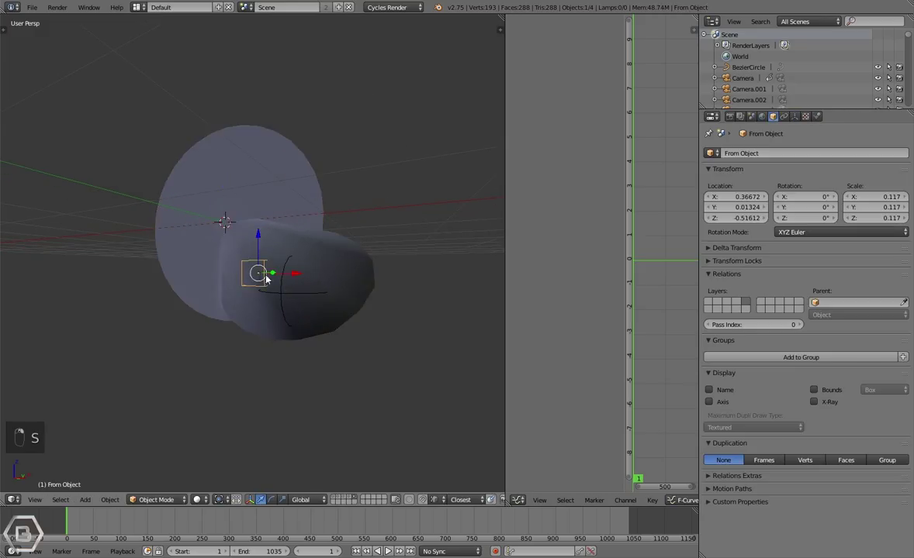
pyautogui.press('g')
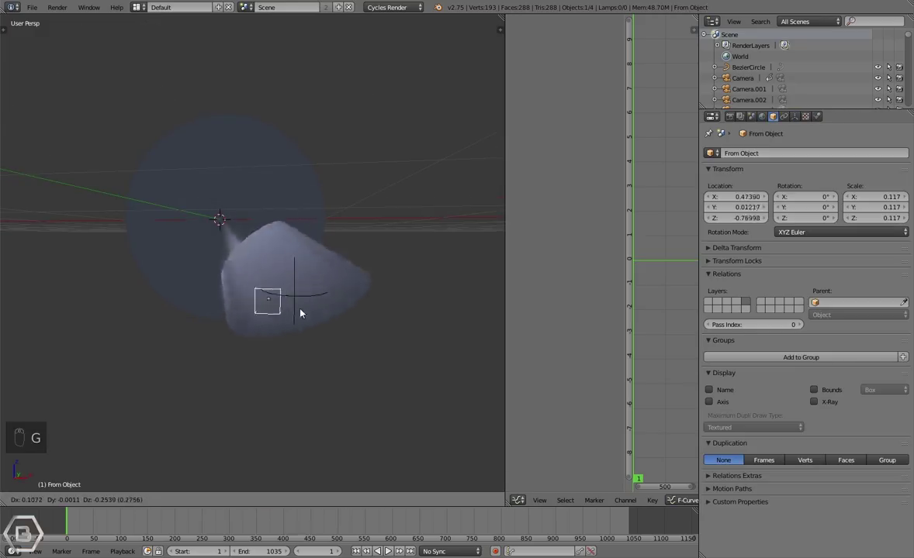
pyautogui.press('g')
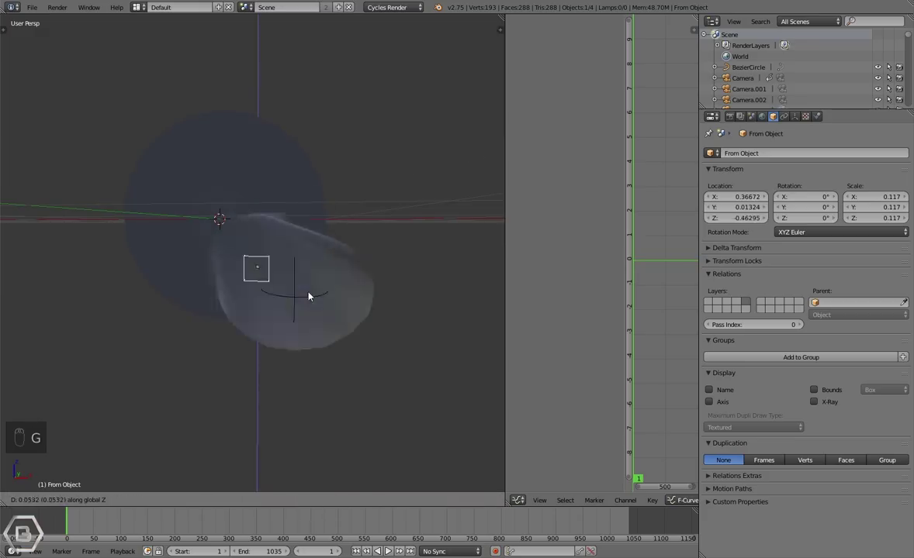
pyautogui.press('g')
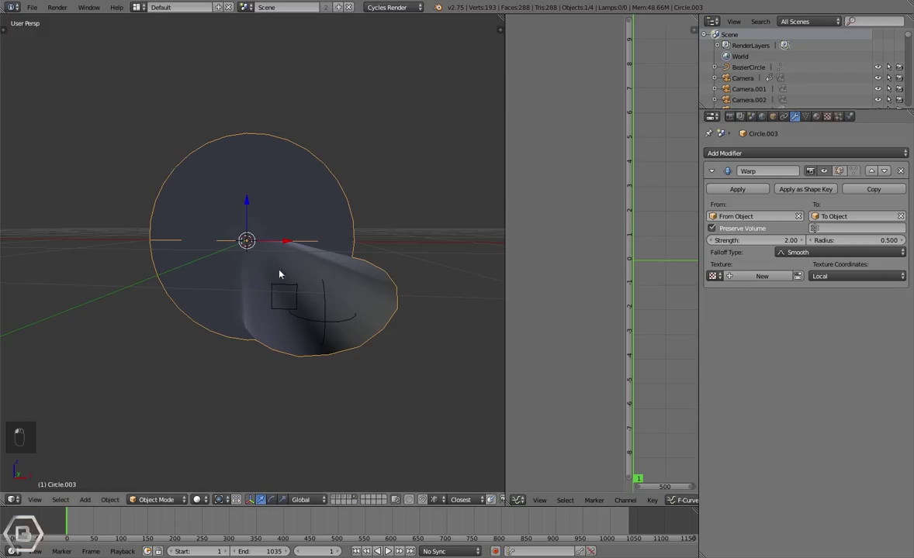
# - Add a Mirror modifier on X and Y after the Warp so the bulge becomes four matching petals
pyautogui.middleClick(335, 304)
pyautogui.click(329, 308)
pyautogui.press('g')
pyautogui.moveTo(329, 304); pyautogui.dragTo(769, 157)
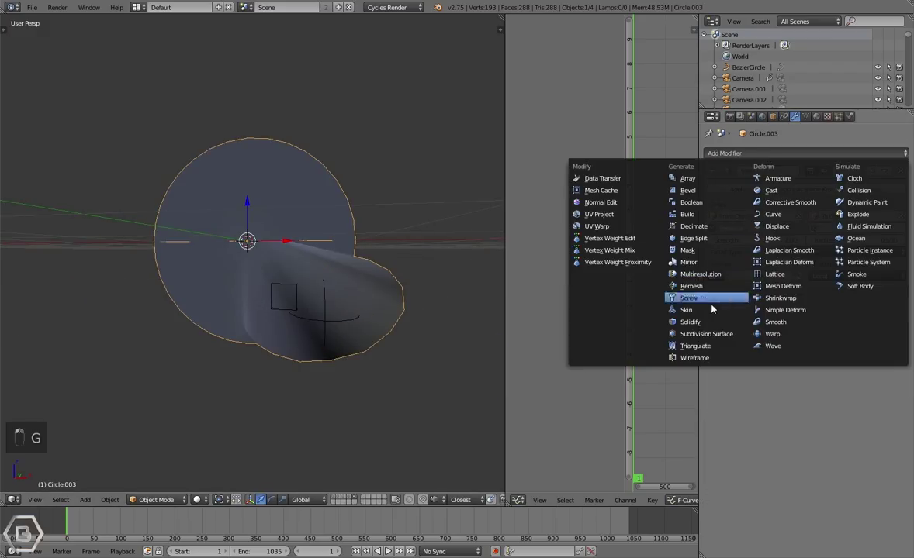
pyautogui.moveTo(703, 243); pyautogui.dragTo(713, 263)
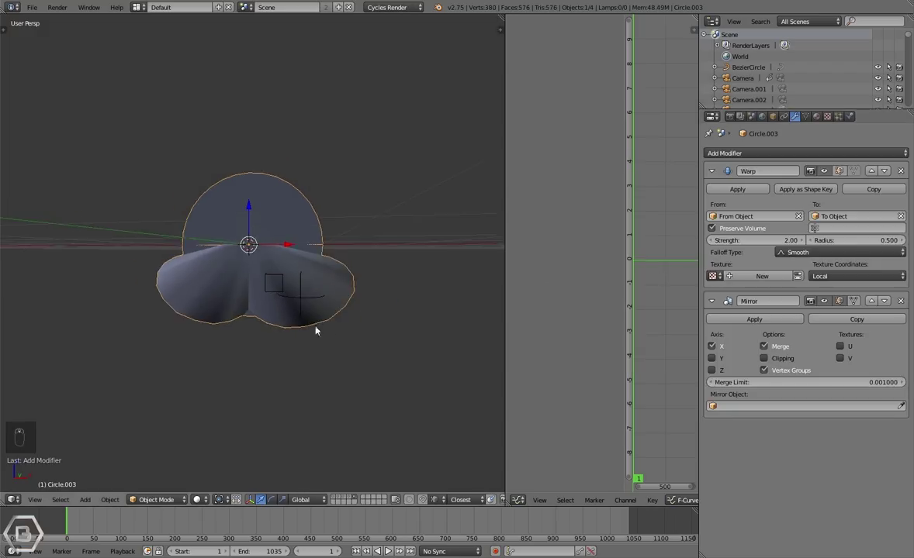
pyautogui.click(723, 358)
pyautogui.moveTo(326, 365); pyautogui.dragTo(268, 297)
pyautogui.press('g')
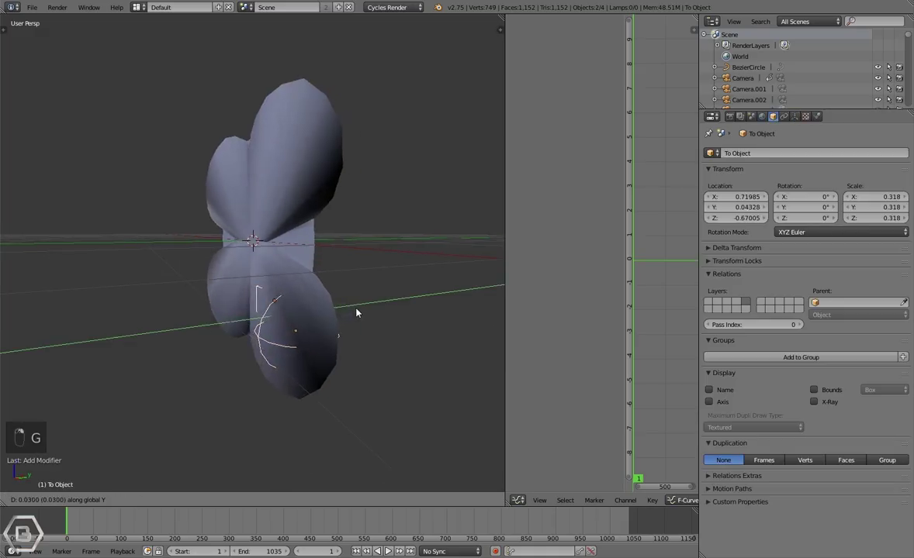
# - Move the To empty lower beneath the flower and check the petals from above and front
pyautogui.press('a')
pyautogui.moveTo(341, 320); pyautogui.dragTo(401, 403)
pyautogui.press('g')
pyautogui.press('g')
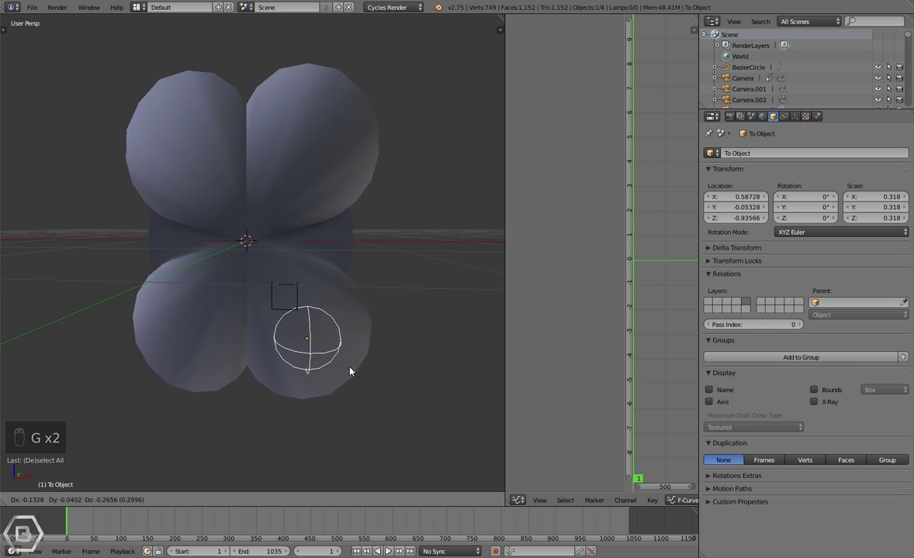
pyautogui.moveTo(352, 288); pyautogui.dragTo(439, 345)
pyautogui.press('s')
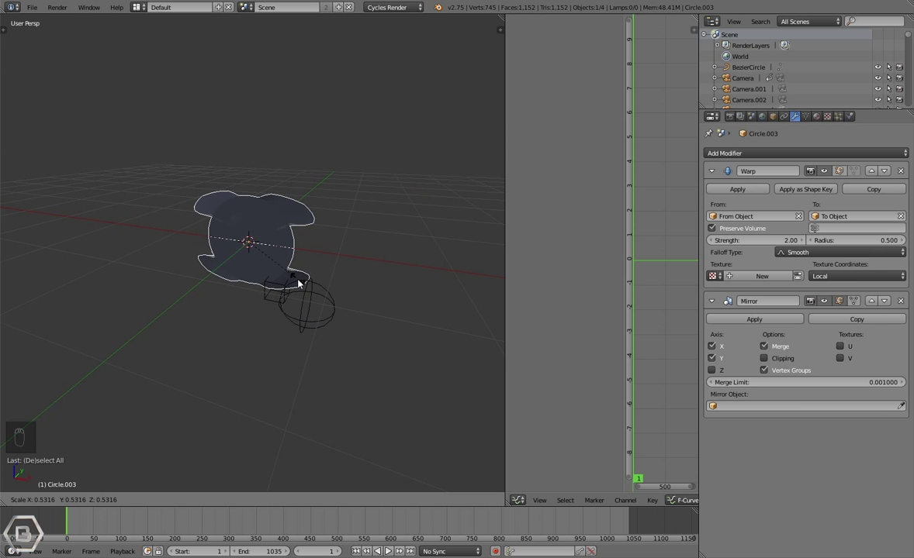
pyautogui.moveTo(314, 290); pyautogui.dragTo(322, 289)
pyautogui.moveTo(321, 289); pyautogui.dragTo(363, 358)
# - Scale the To empty down and adjust its height so the four petals narrow into pointed spikes
pyautogui.press('g')
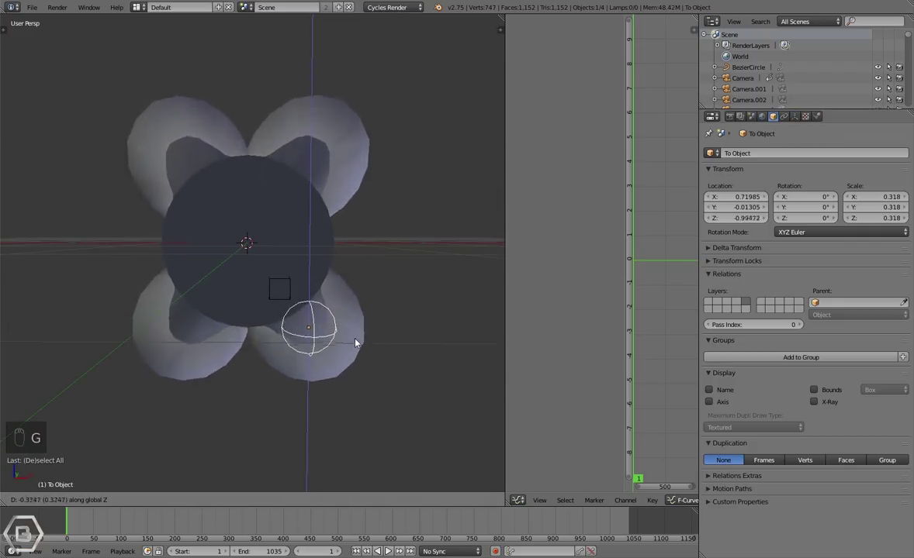
pyautogui.press('s')
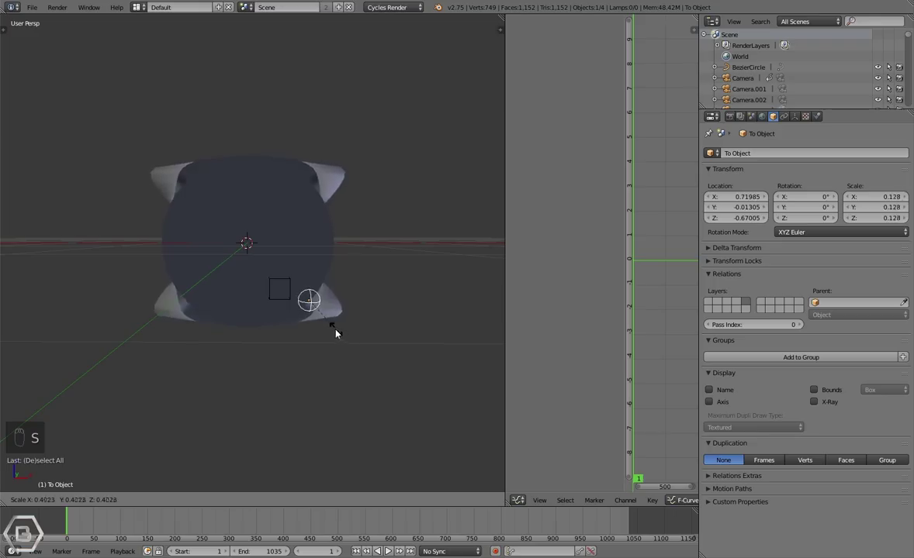
pyautogui.moveTo(350, 337); pyautogui.dragTo(351, 326)
pyautogui.press('g')
pyautogui.press('g')
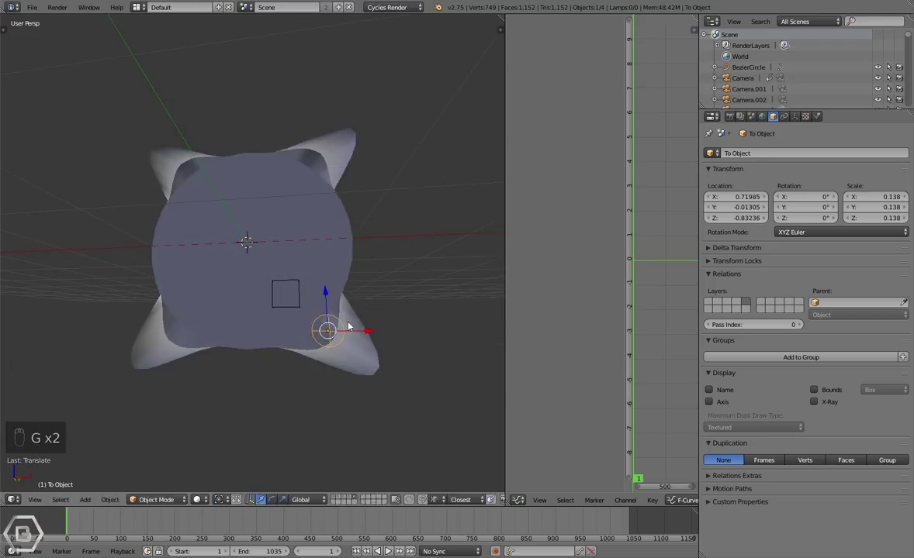
pyautogui.press('g')
pyautogui.press('g')
pyautogui.press('a')
pyautogui.moveTo(317, 318); pyautogui.dragTo(371, 359)
pyautogui.press('g')
pyautogui.press('g')
pyautogui.press('g')
pyautogui.press('g')
pyautogui.press('a')
# - Move the From empty sideways to widen the spikes around the circle
pyautogui.moveTo(342, 338); pyautogui.dragTo(294, 297)
pyautogui.press('g')
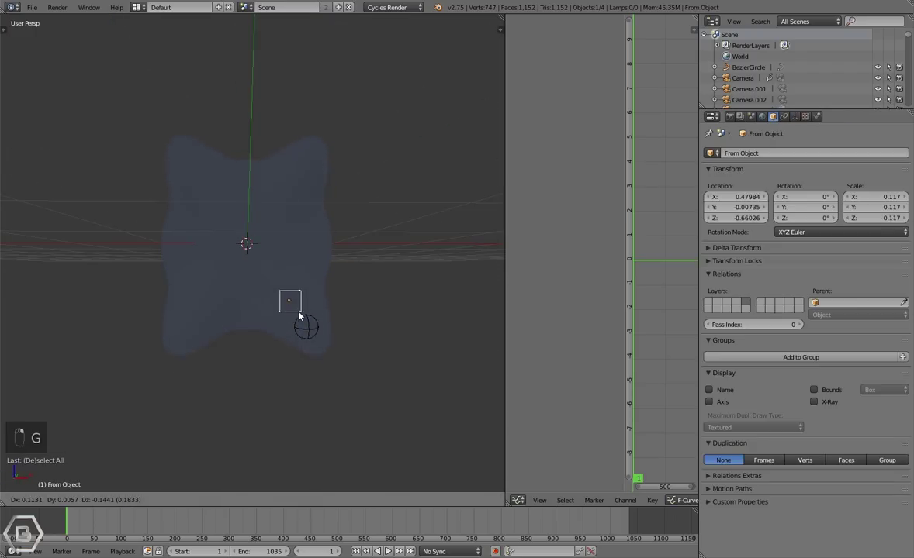
pyautogui.press('g')
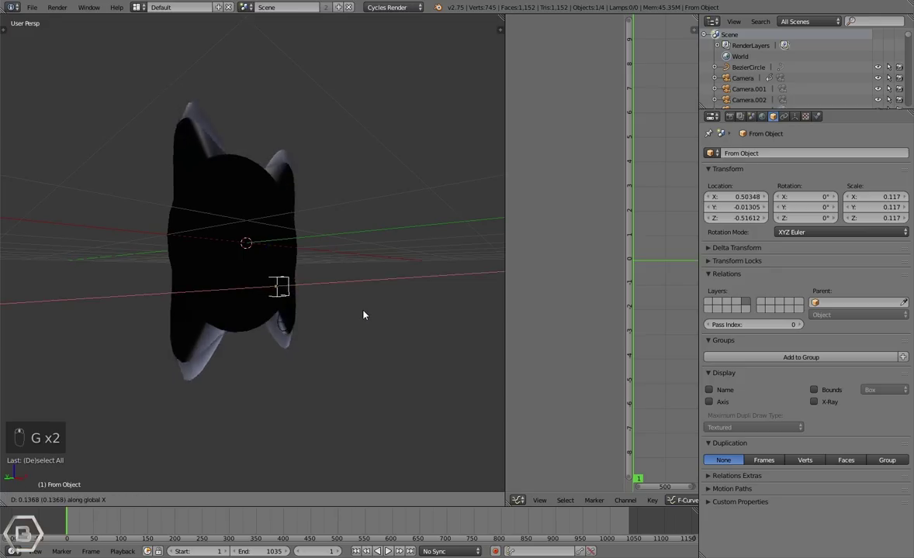
pyautogui.press('g')
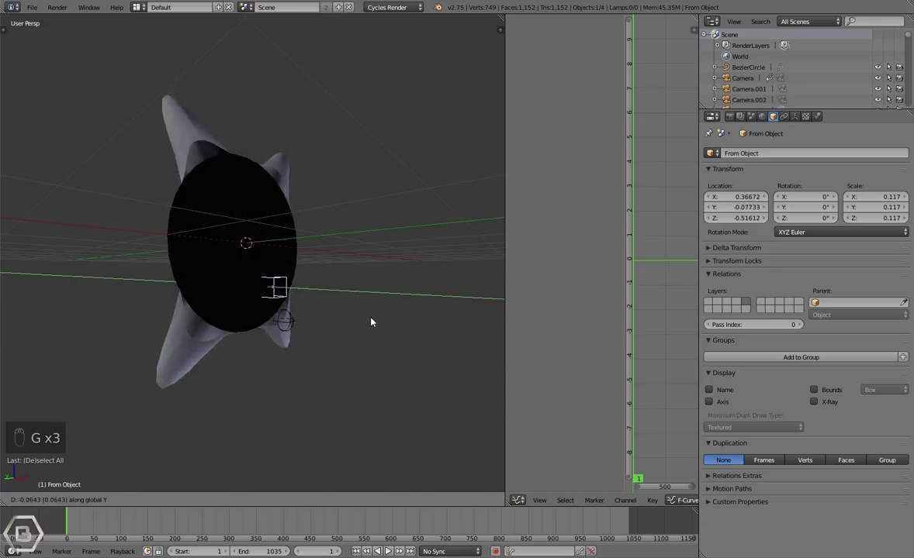
# - Settle the From and To empties' positions for a rounded four-lobed flower and view it through the camera
pyautogui.press('g')
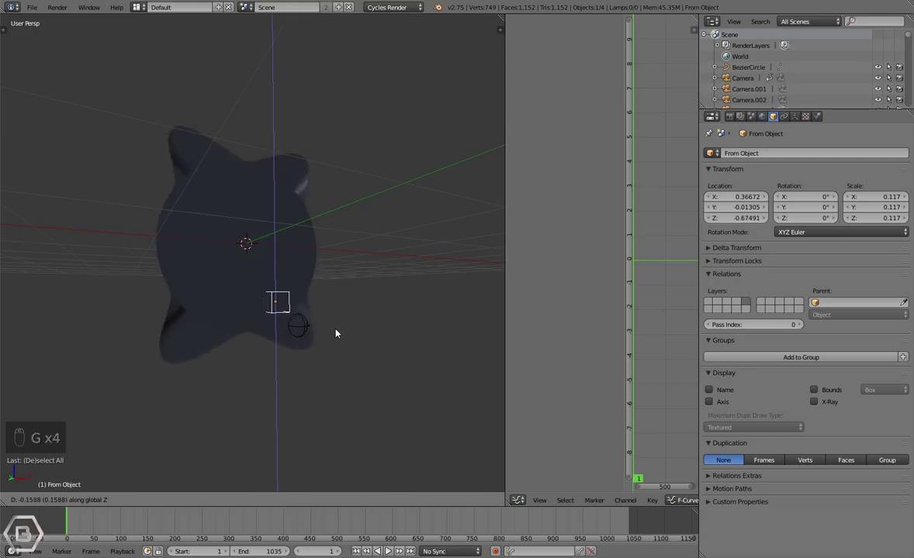
pyautogui.press('a')
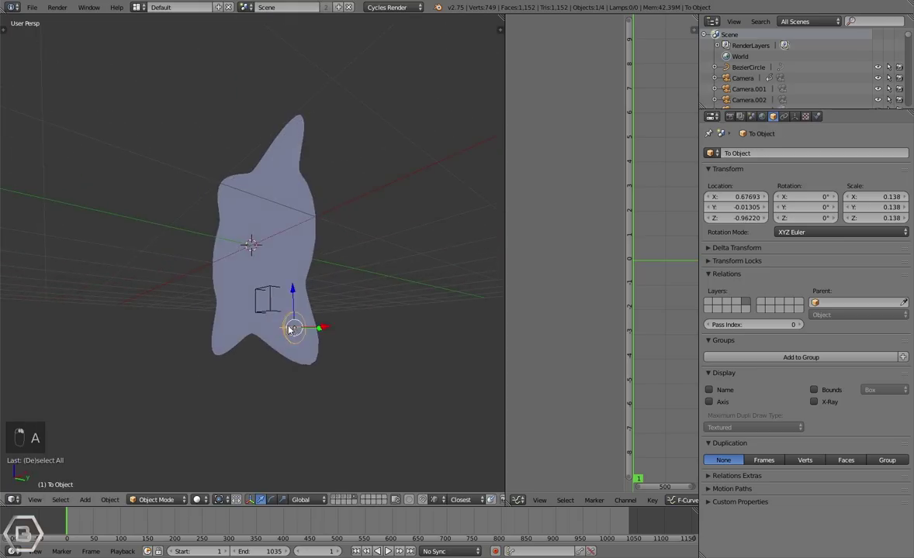
pyautogui.press('g')
pyautogui.press('a')
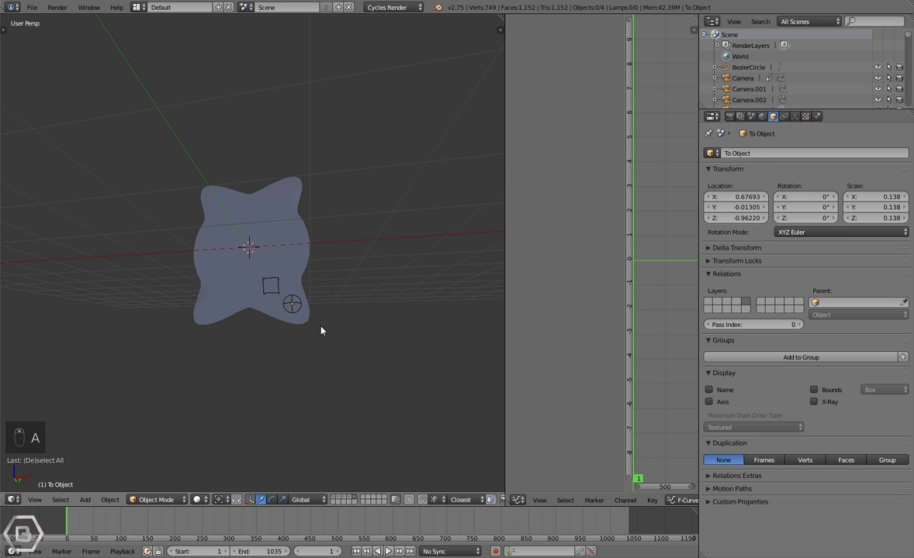
pyautogui.press('KP_0')
pyautogui.moveTo(328, 381); pyautogui.dragTo(311, 357)
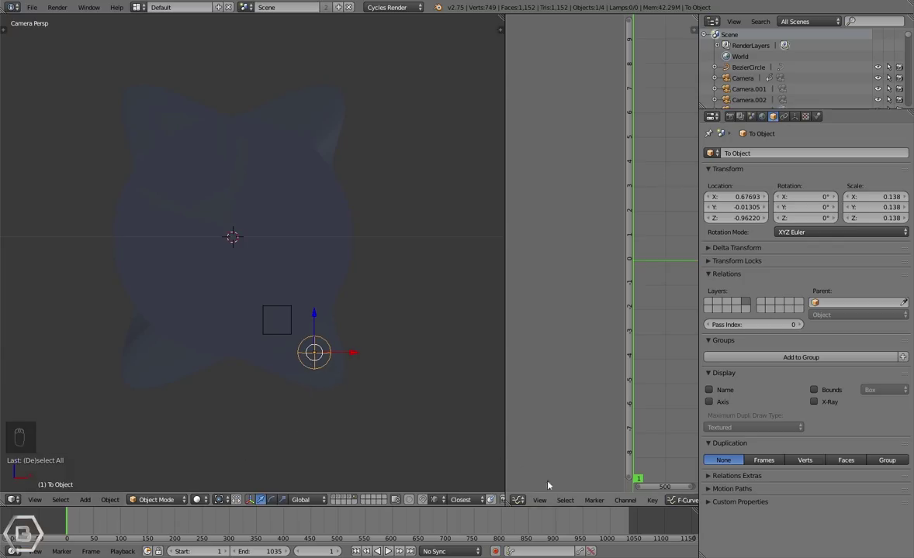
# - Insert a LocRot keyframe on the To empty and select its X Location curve in the Graph Editor
pyautogui.press('i')
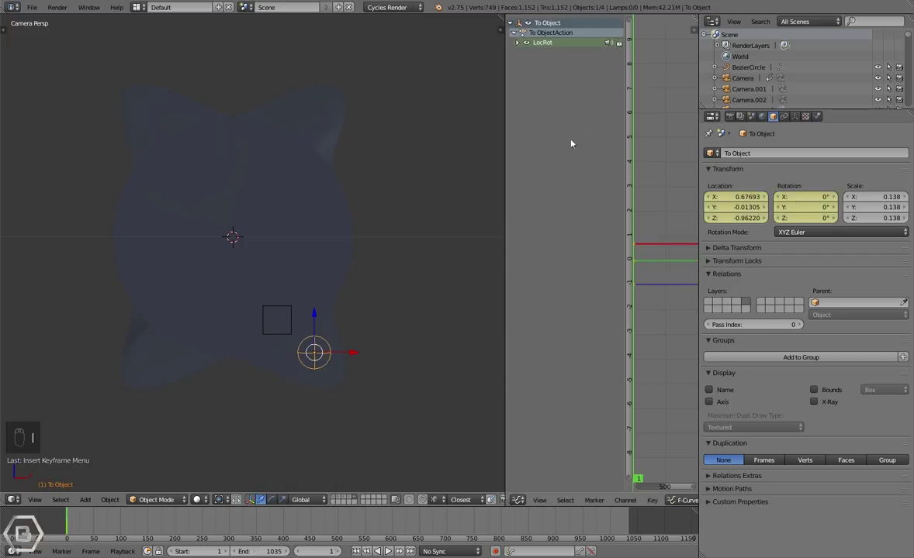
pyautogui.click(525, 44)
pyautogui.press('a')
pyautogui.moveTo(553, 73); pyautogui.dragTo(552, 58)
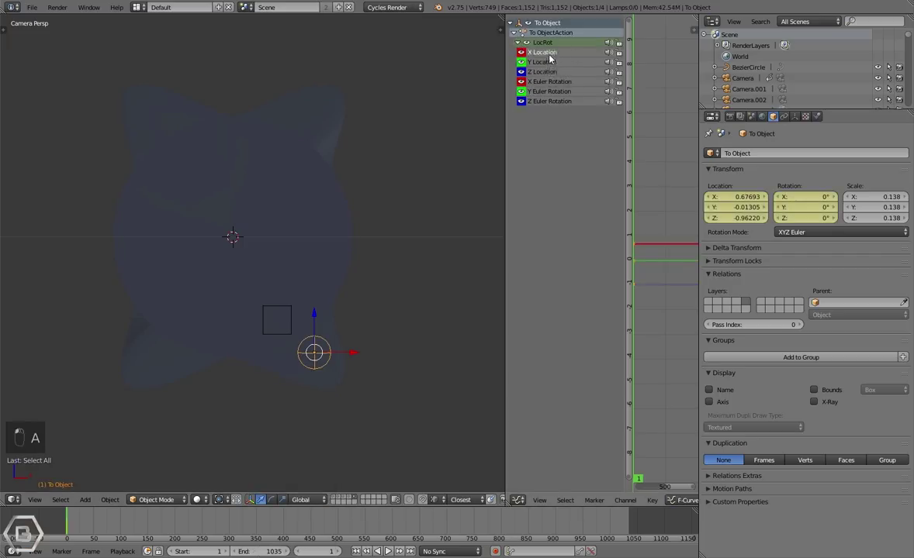
pyautogui.moveTo(322, 379); pyautogui.dragTo(297, 374)
# - Bake sound onto the X Location F-curve and preview, cancelling an accidental move of the To empty
pyautogui.press('g')
pyautogui.press('g')
pyautogui.moveTo(319, 345); pyautogui.dragTo(407, 252)
pyautogui.press('g')
pyautogui.press('g')
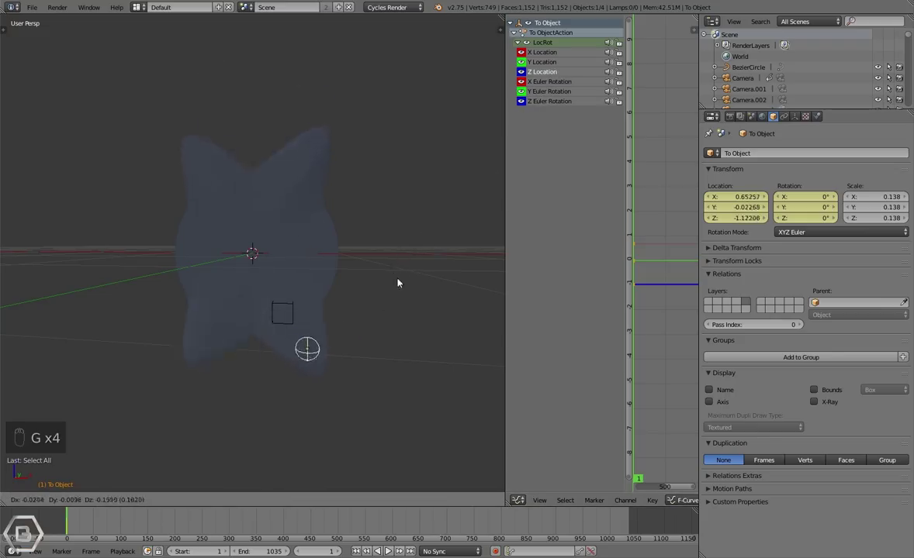
pyautogui.moveTo(294, 316); pyautogui.dragTo(268, 312)
pyautogui.press('g')
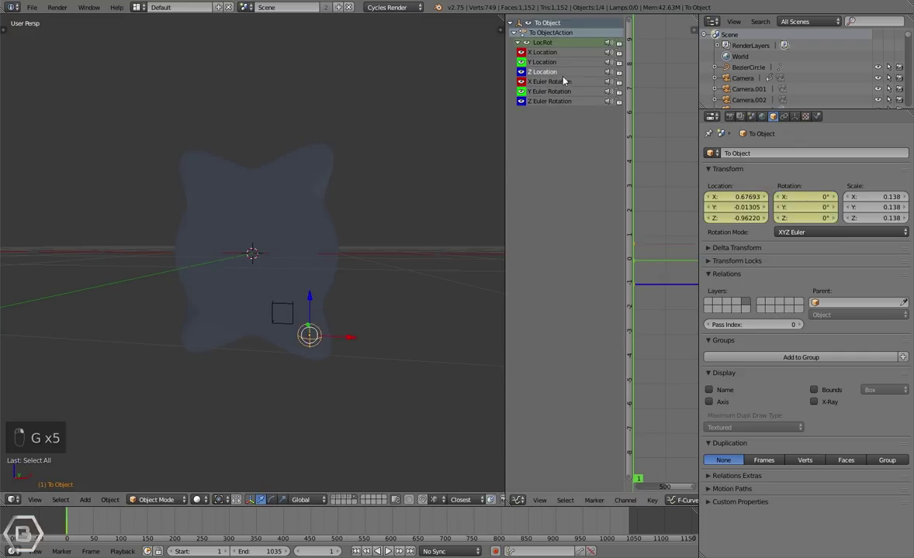
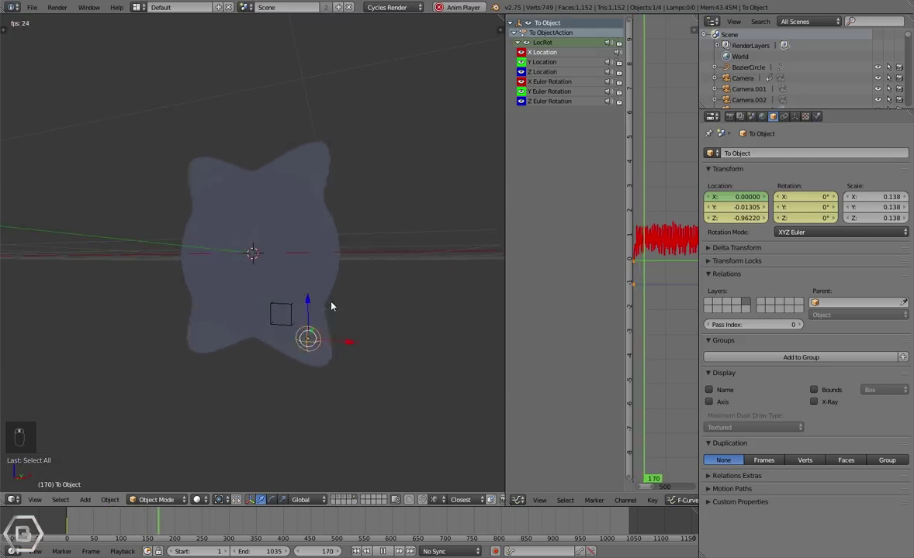
# - Stop at frame 1, replay the animation to watch the warp, then undo the change
pyautogui.press('Escape')
pyautogui.press('a')
pyautogui.press('g')
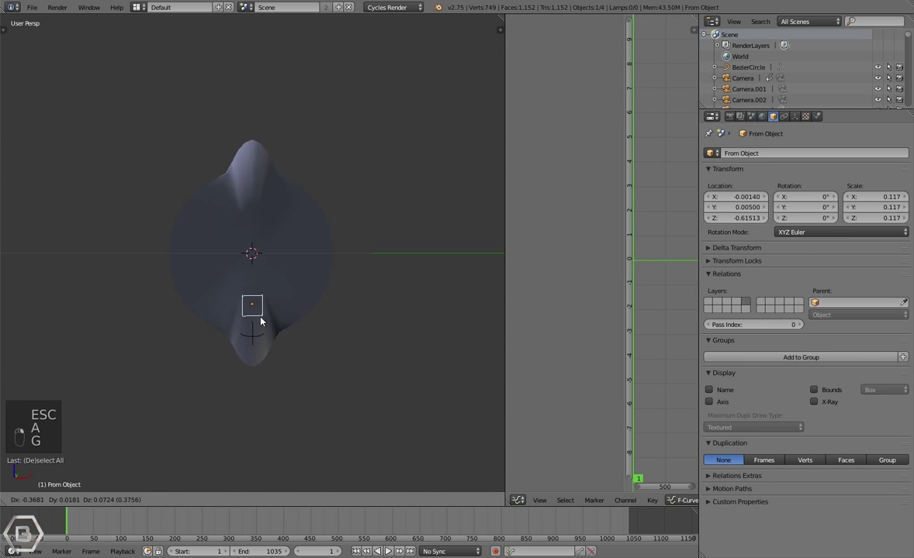
pyautogui.press('g')
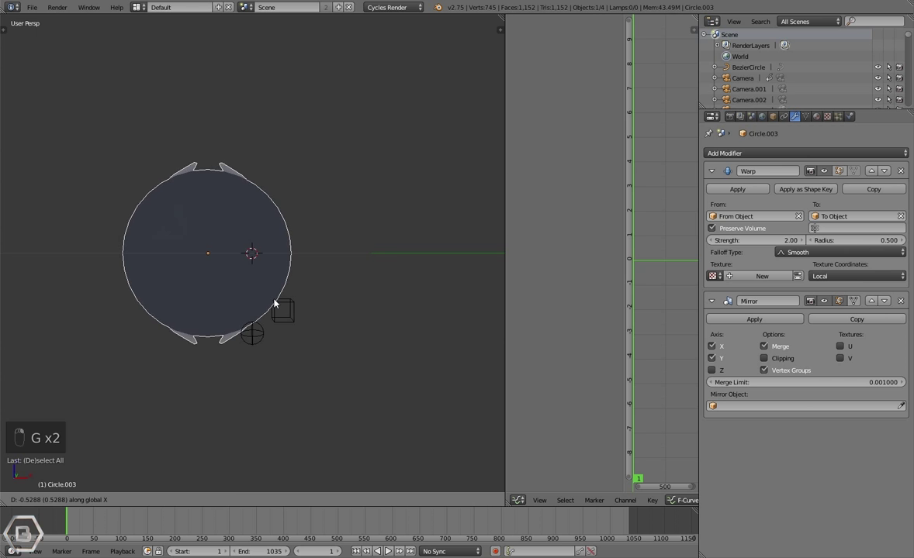
pyautogui.press('alt+a')
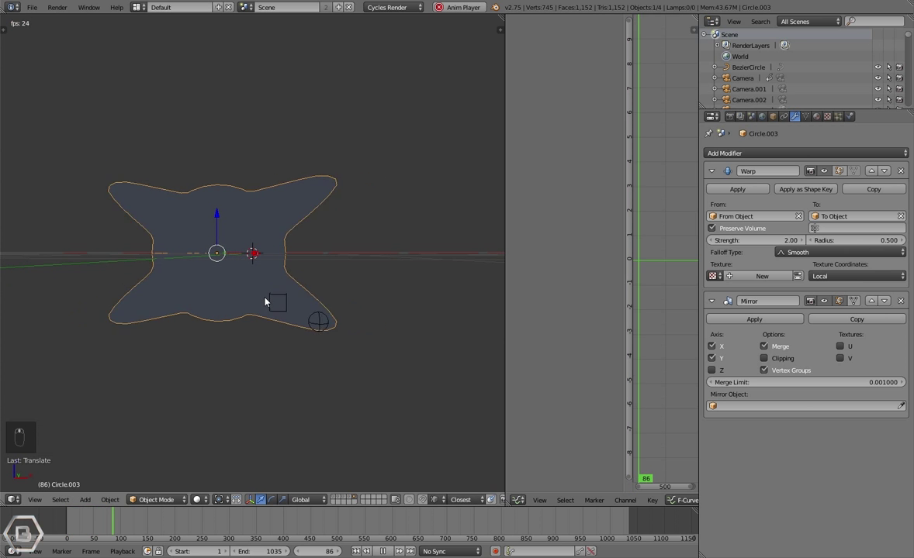
pyautogui.press('Escape')
pyautogui.press('ctrl+z')
pyautogui.press('a')
# - Reposition the From Object empty step by step until it sits below the circle
pyautogui.moveTo(263, 328); pyautogui.dragTo(310, 324)
pyautogui.press('g')
pyautogui.moveTo(297, 323); pyautogui.dragTo(311, 322)
pyautogui.press('g')
pyautogui.press('g')
pyautogui.moveTo(307, 300); pyautogui.dragTo(323, 288)
pyautogui.press('g')
pyautogui.press('g')
pyautogui.press('g')
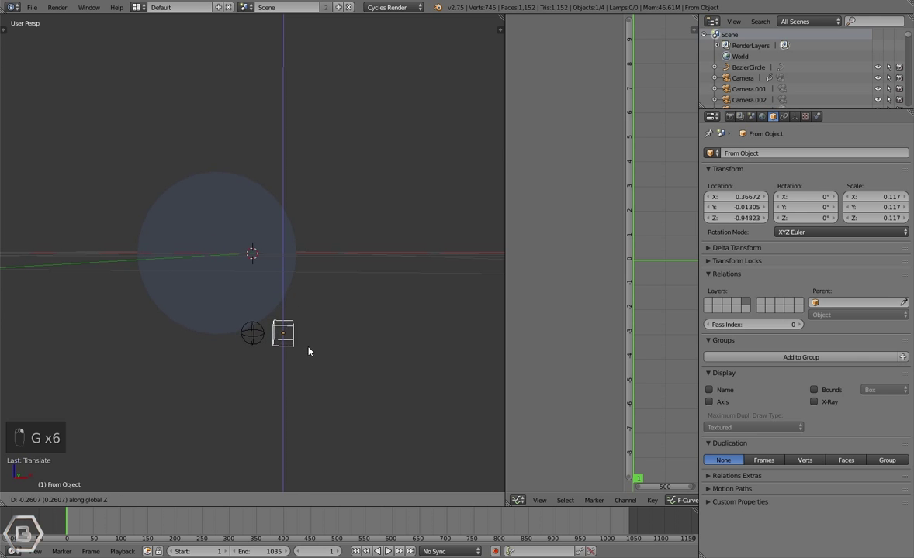
pyautogui.press('g')
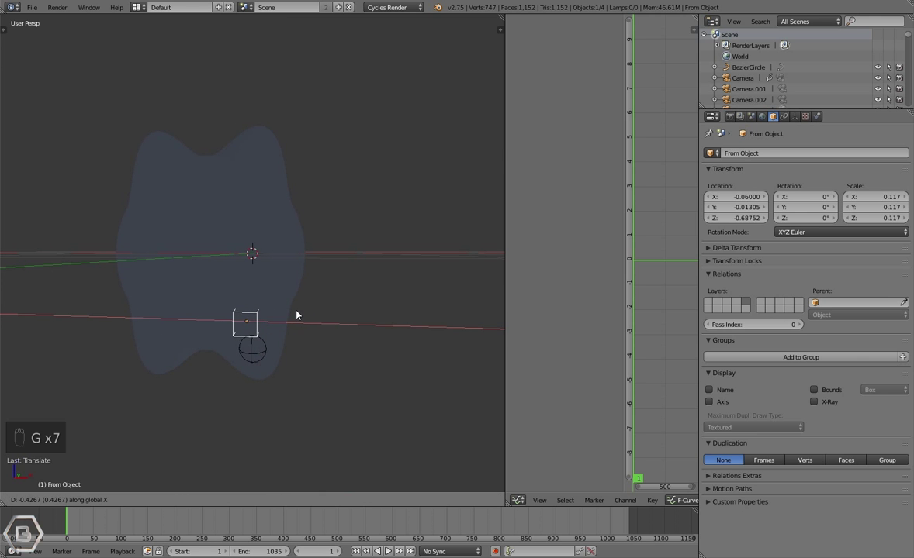
# - Preview and undo, then keyframe To Object LocRot and bake the music onto its X Location so the petals pulse
pyautogui.press('alt+a')
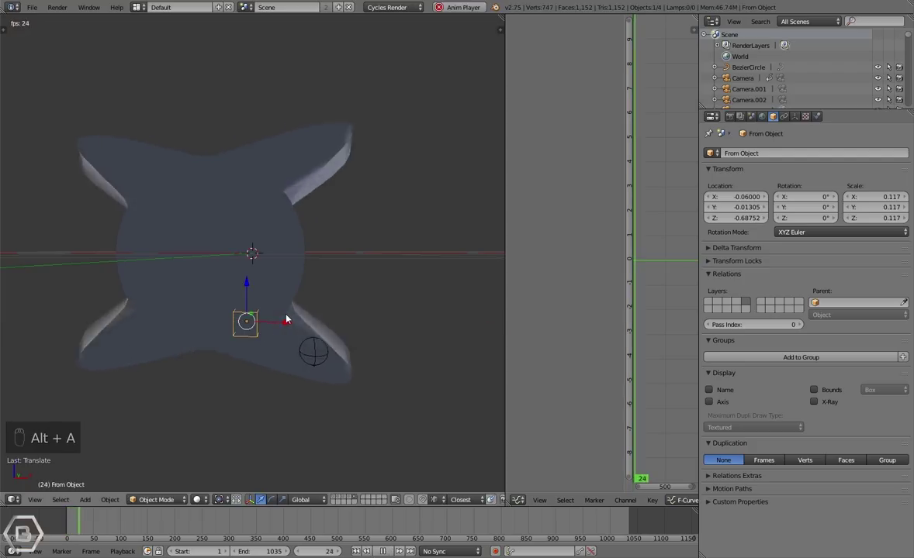
pyautogui.press('Escape')
pyautogui.press('ctrl+z')
pyautogui.press('ctrl+z')
pyautogui.press('ctrl+z')
pyautogui.press('alt+a')
pyautogui.press('a')
pyautogui.press('Escape')
pyautogui.press('g')
pyautogui.press('alt+a')
pyautogui.press('Escape')
pyautogui.press('g')
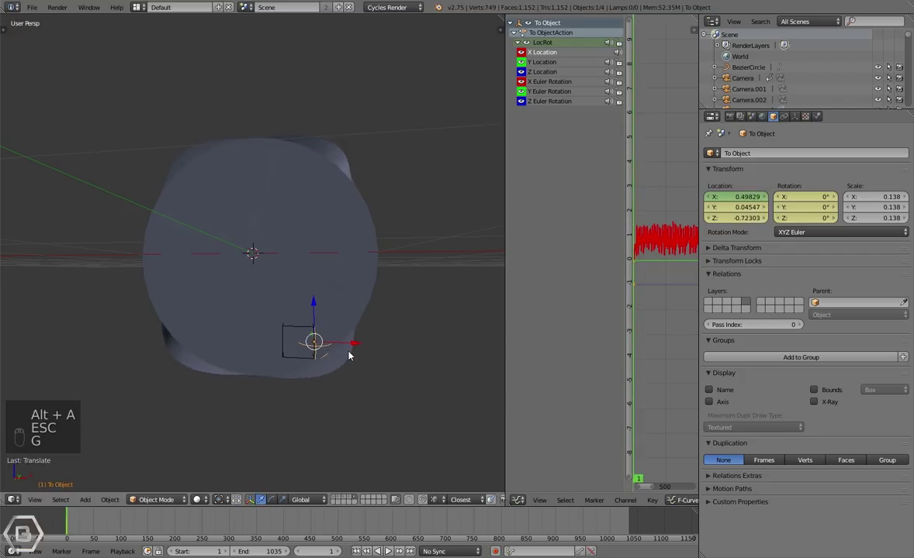
# - Bake the music onto To Object's Z Location curve too and play back the pulsing petals
pyautogui.press('i')
pyautogui.press('alt+a')
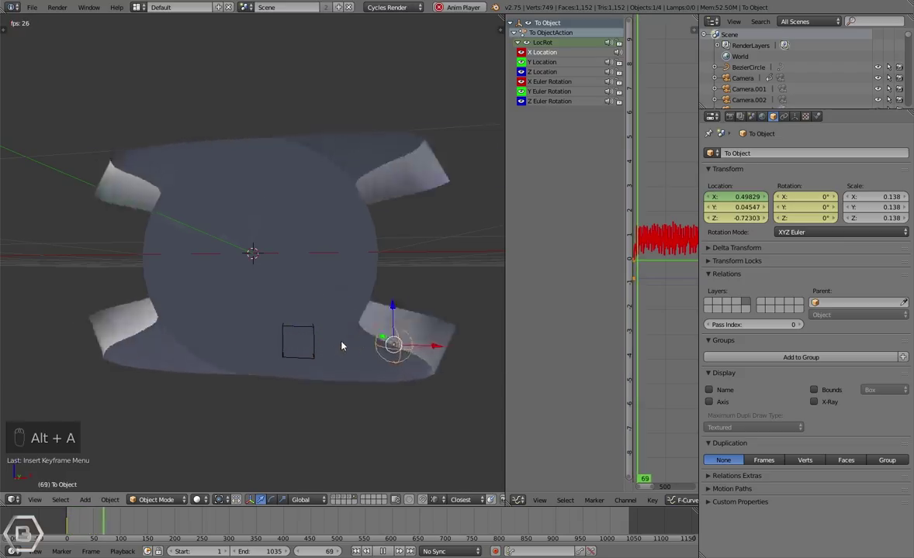
pyautogui.press('Escape')
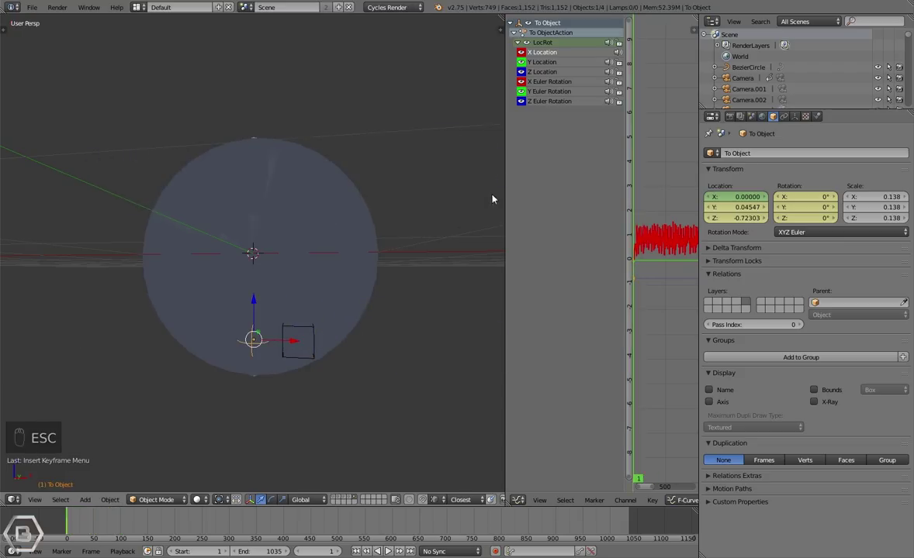
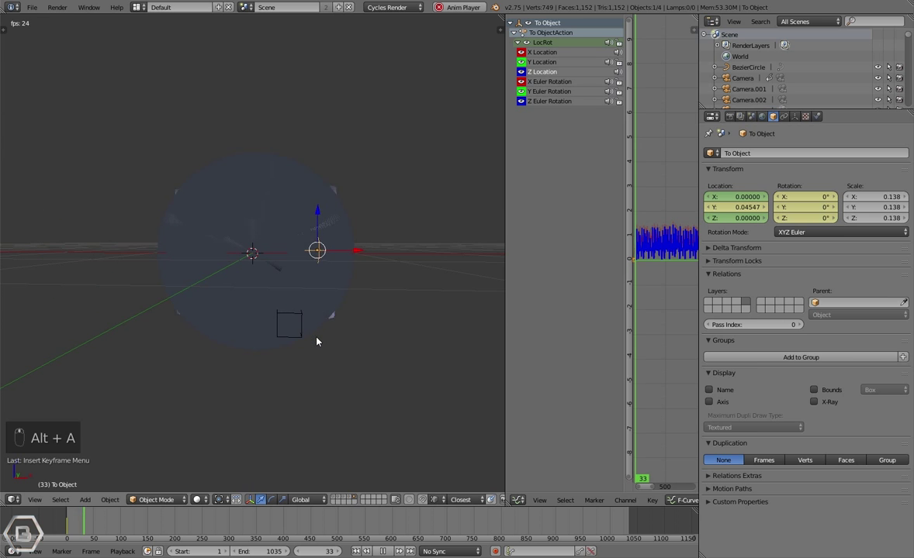
# - Move the From Object empty up and to the right, then stop playback at frame 1
pyautogui.press('g')
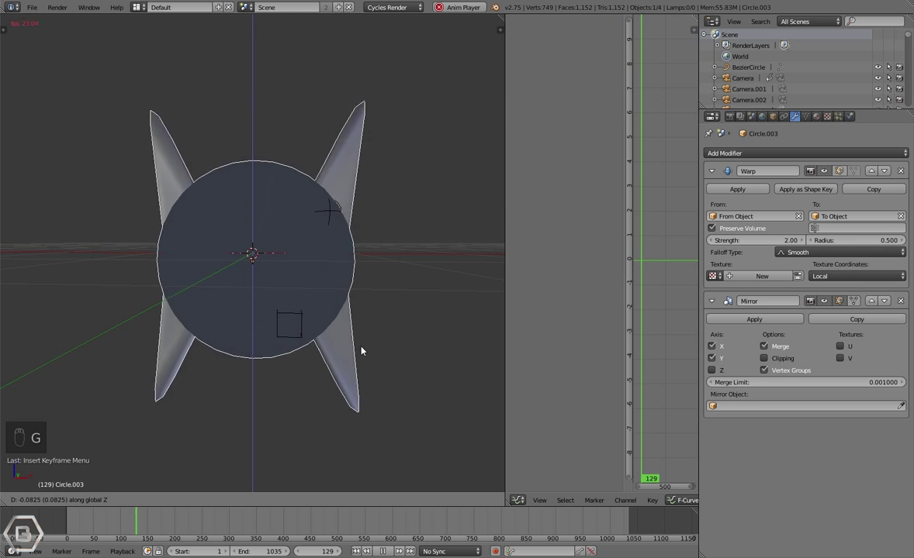
pyautogui.press('g')
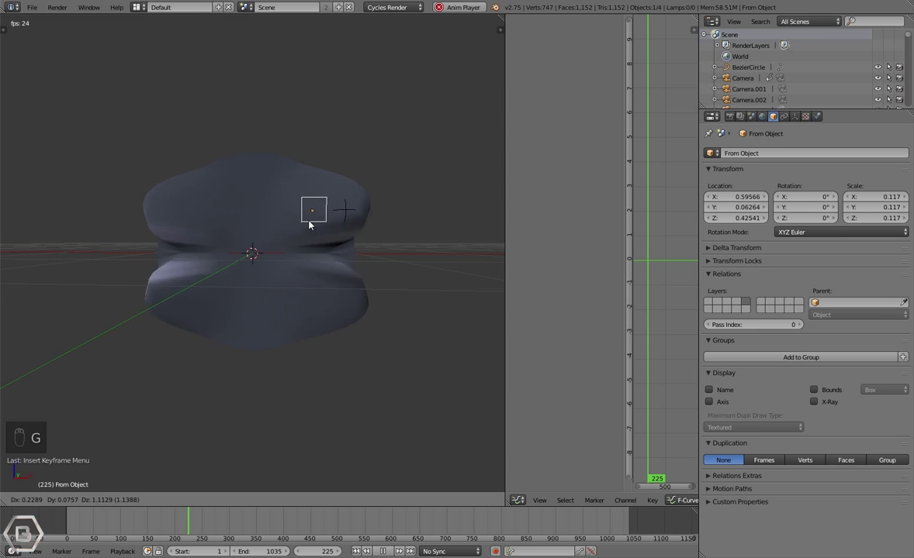
pyautogui.press('g')
pyautogui.press('g')
pyautogui.moveTo(276, 326); pyautogui.dragTo(302, 335)
pyautogui.press('g')
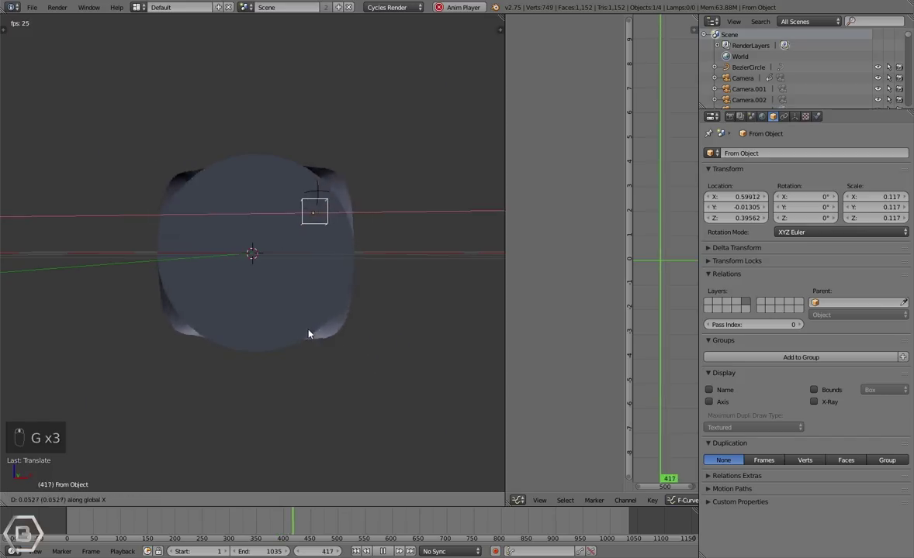
pyautogui.moveTo(315, 332); pyautogui.dragTo(313, 332)
pyautogui.press('Escape')
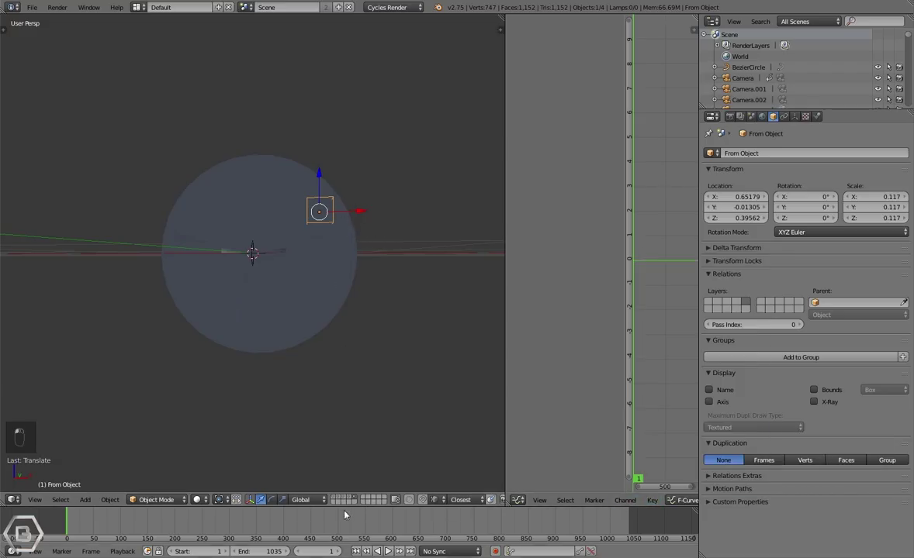
# - Insert a LocRot keyframe on From Object, expand its channels and bake sound onto Z Location
pyautogui.press('i')
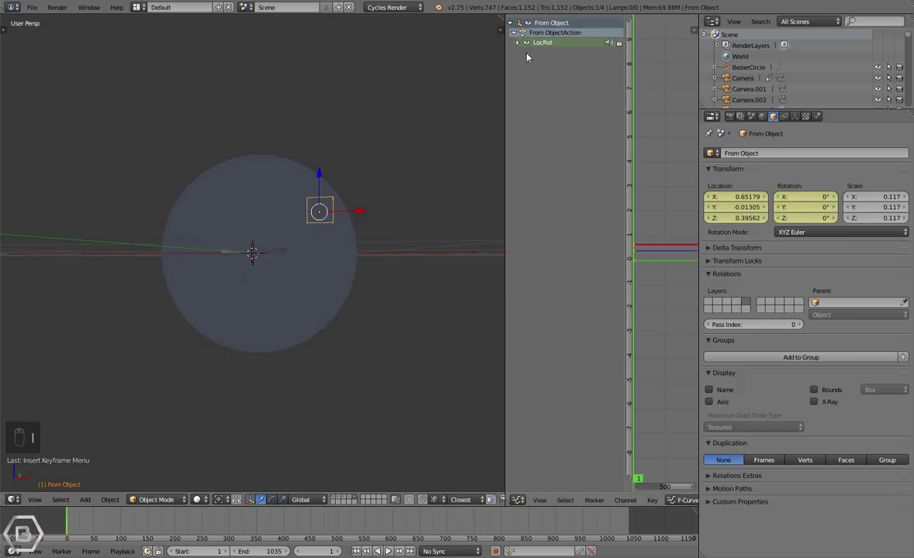
pyautogui.moveTo(522, 45); pyautogui.dragTo(553, 74)
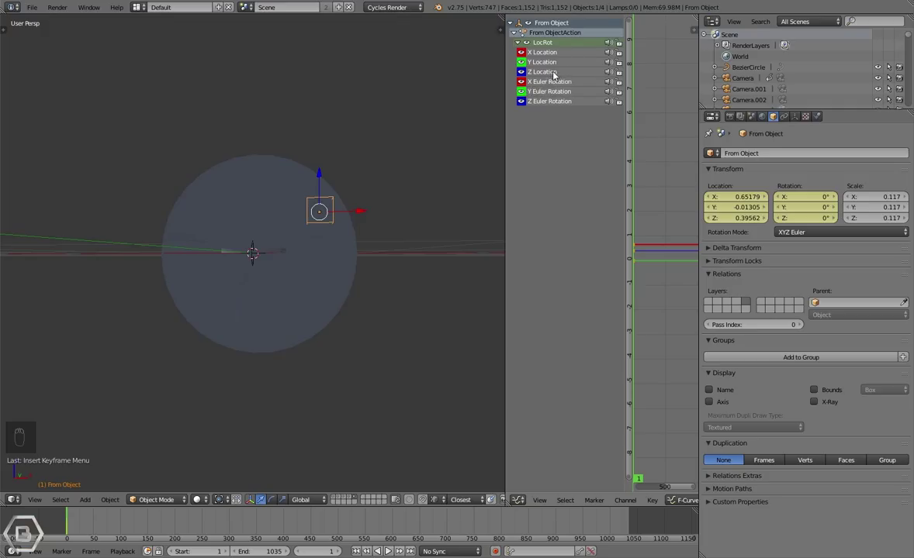
pyautogui.moveTo(558, 74); pyautogui.dragTo(657, 500)
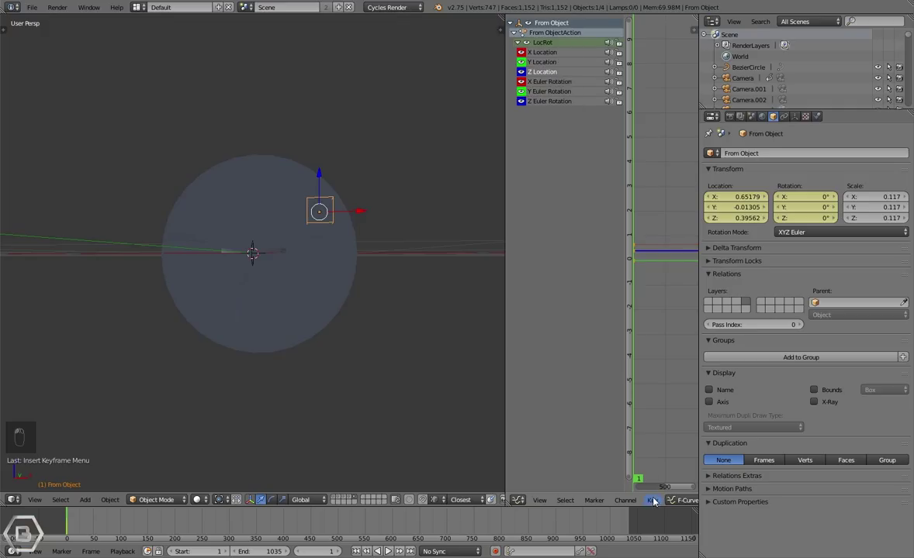
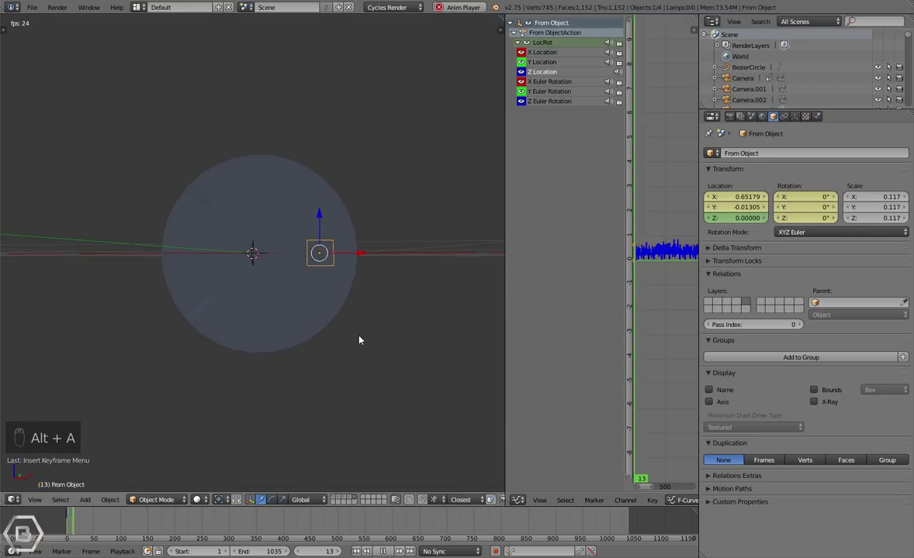
# - Play the petals pulsing to the music, then switch to the scene camera at the first frame
pyautogui.press('a')
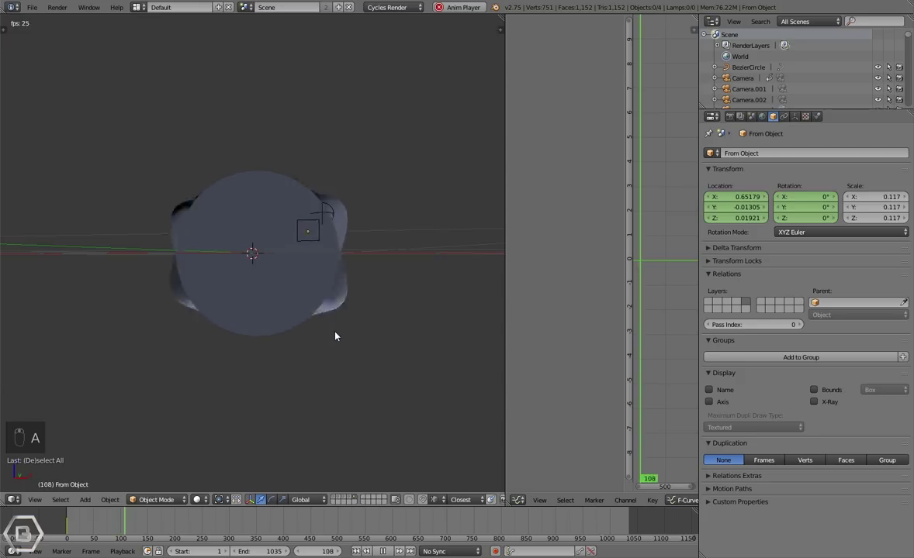
pyautogui.press('KP_0')
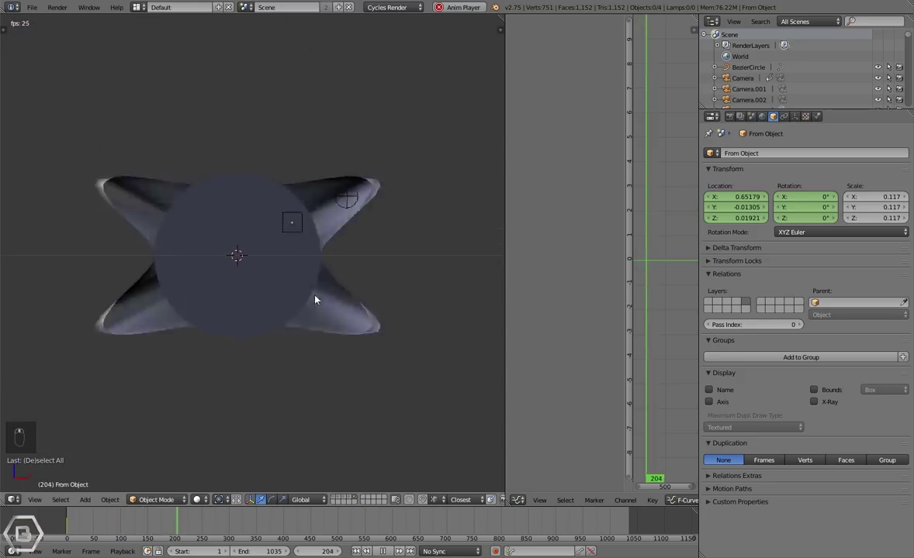
pyautogui.moveTo(329, 274); pyautogui.dragTo(303, 250)
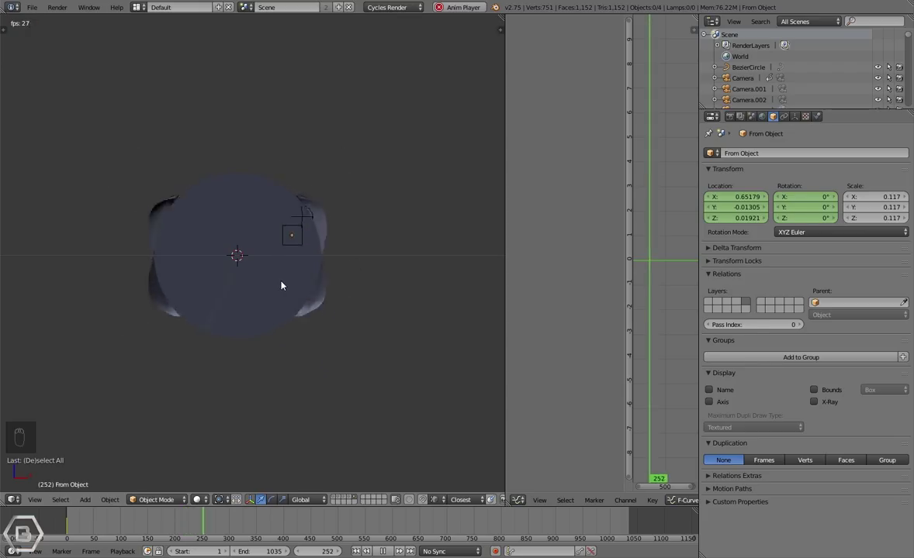
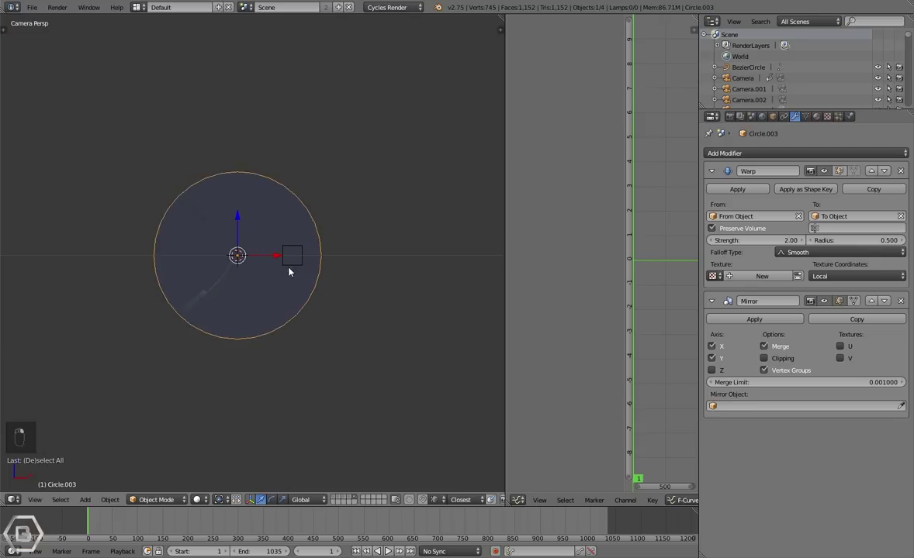
# - Deselect all, zoom out the camera view and review the Render tab's MPEG video and MP3 audio output
pyautogui.press('a')
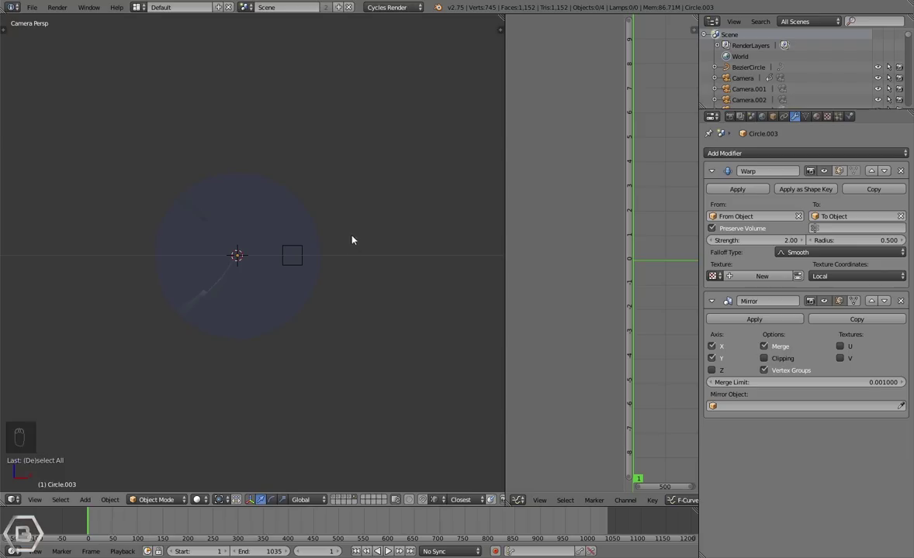
pyautogui.press('a')
pyautogui.moveTo(734, 123); pyautogui.dragTo(765, 203)
pyautogui.moveTo(765, 203); pyautogui.dragTo(501, 276)
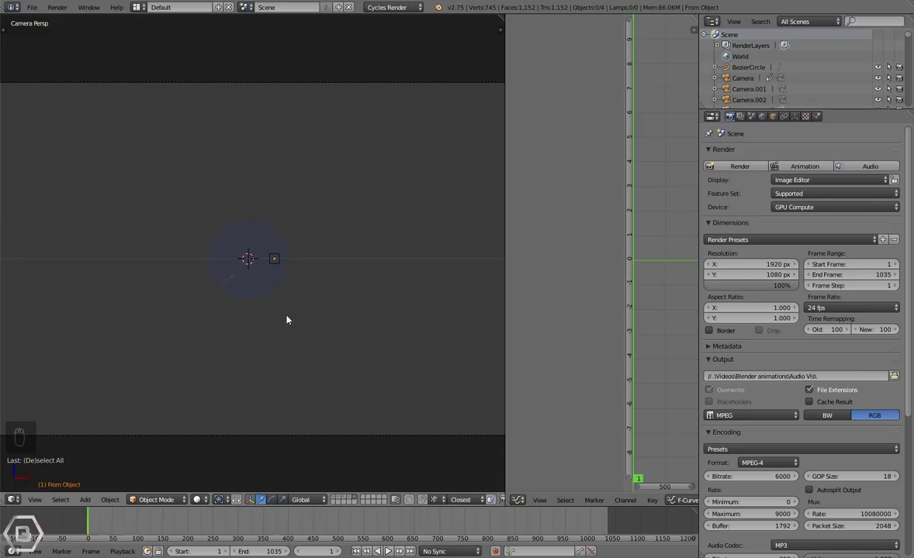
pyautogui.moveTo(164, 522); pyautogui.dragTo(255, 230)
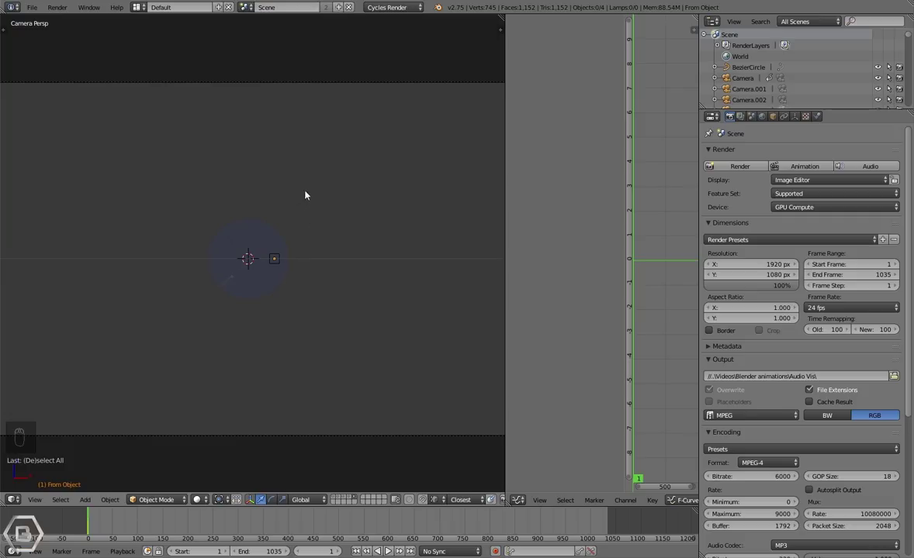